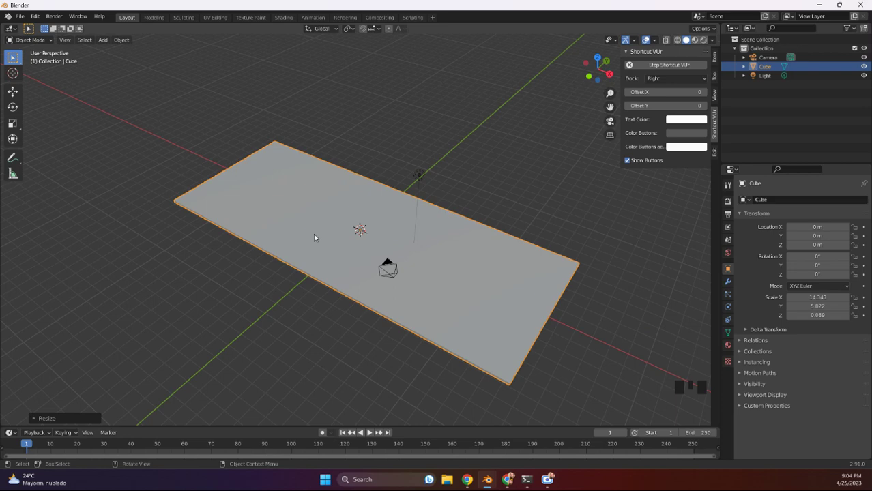
# Orbit the viewport to face the court plane head-on.
pyautogui.moveTo(333, 278); pyautogui.dragTo(259, 239)
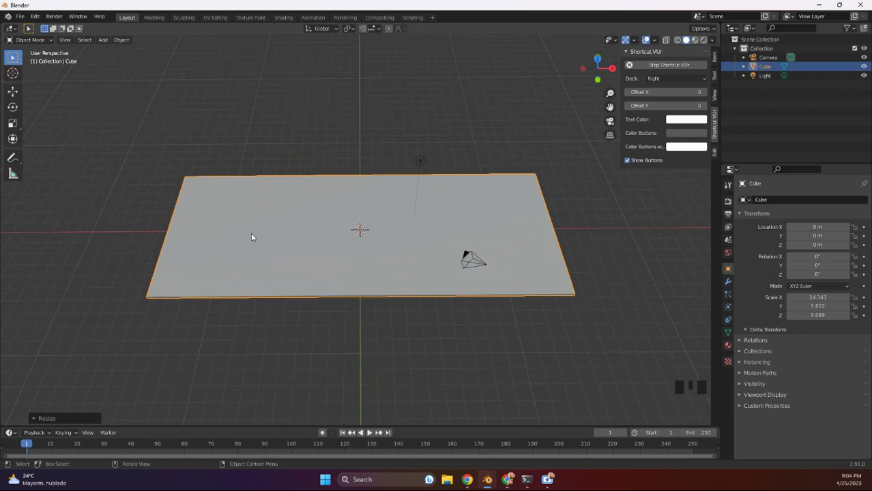
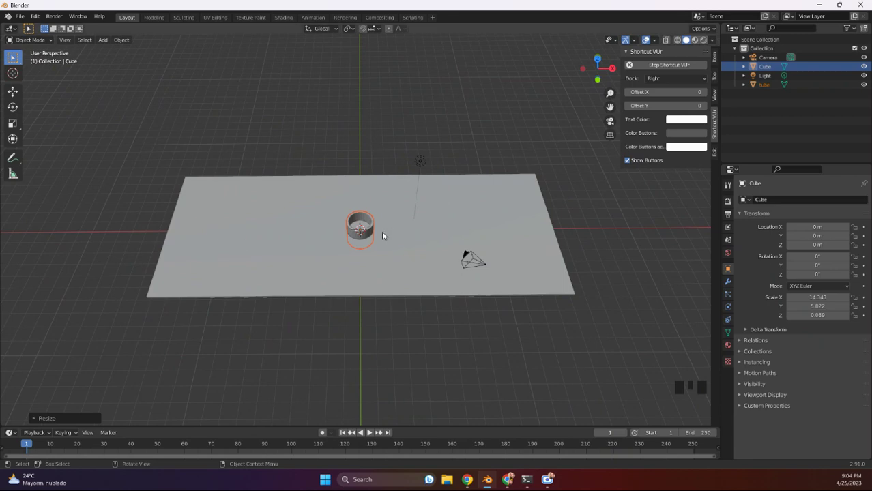
# Move the tube aside, add a cylinder scaled into a thin 5.27-tall pole and stand it at X −13.17.
pyautogui.press('g')
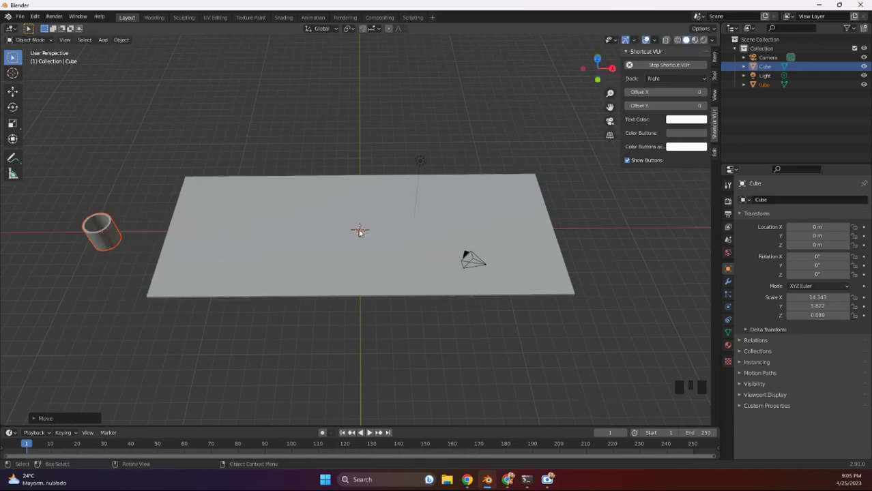
pyautogui.press('shift+a')
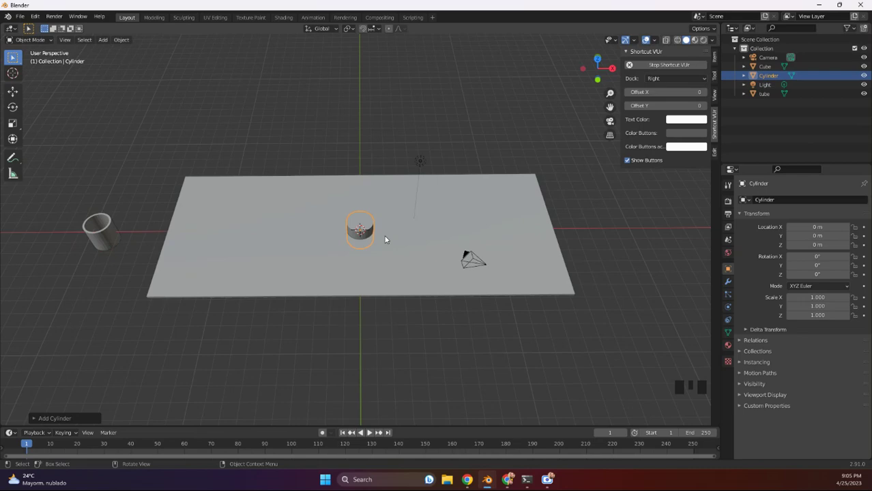
pyautogui.press('s')
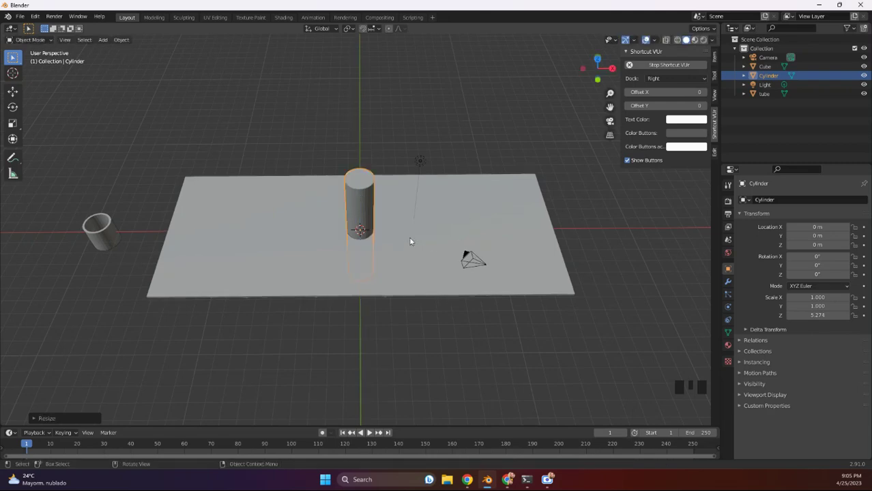
pyautogui.press('s')
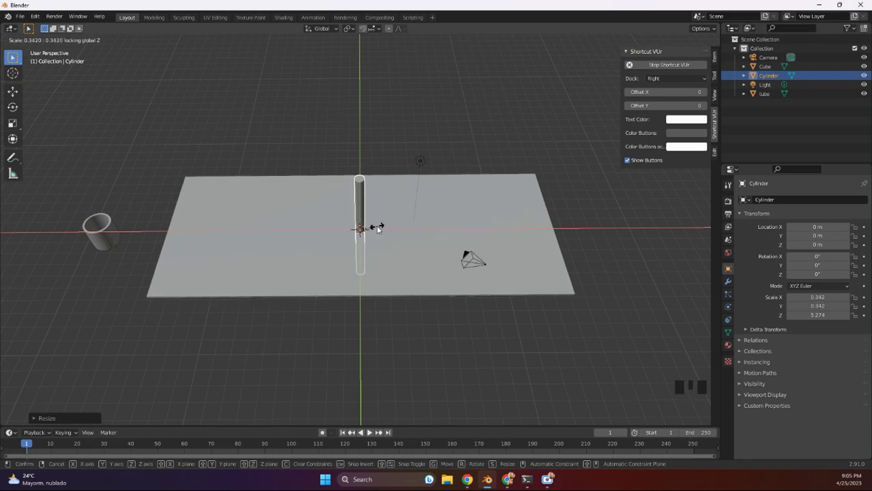
pyautogui.press('g')
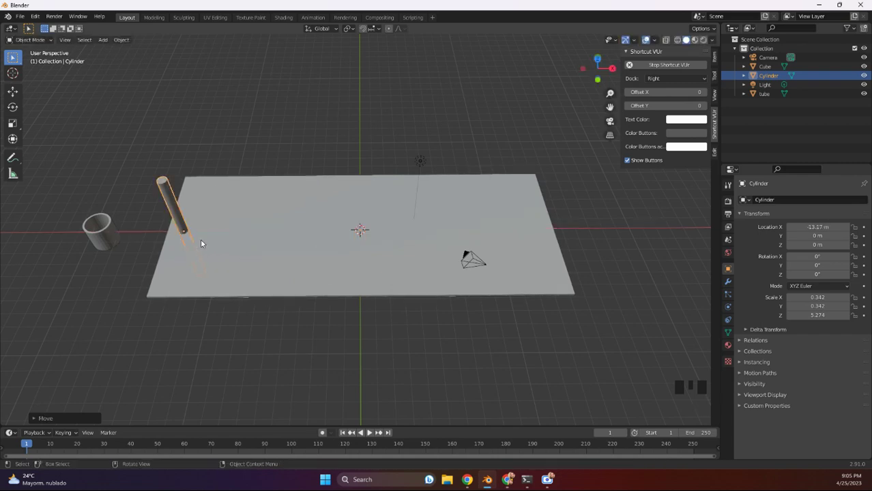
pyautogui.press('g')
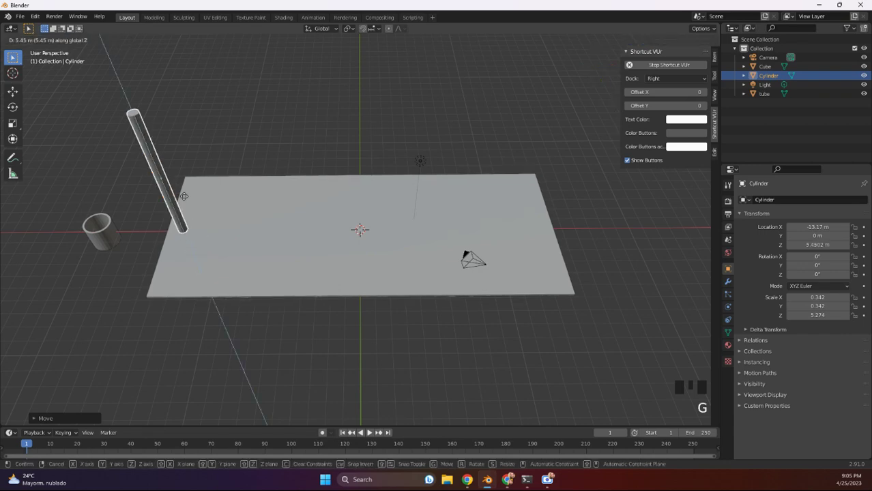
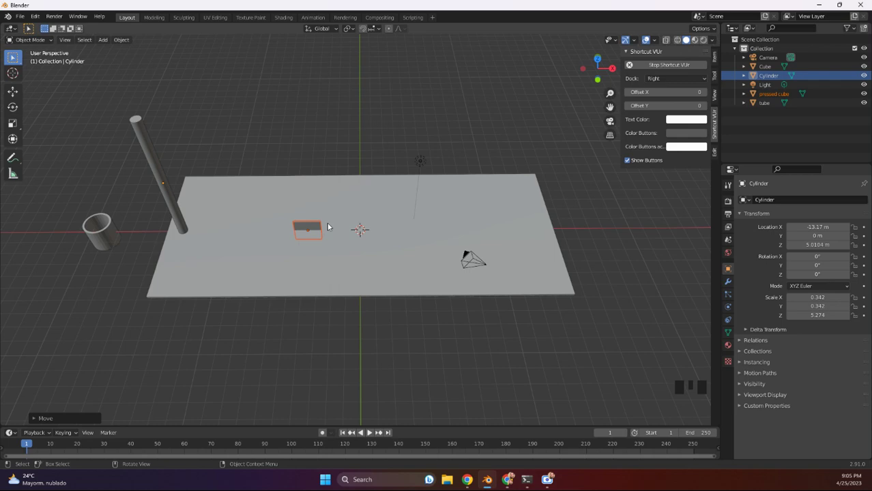
# Rotate the pressed cube upright 90° about Z and raise it up the pole.
pyautogui.press('r')
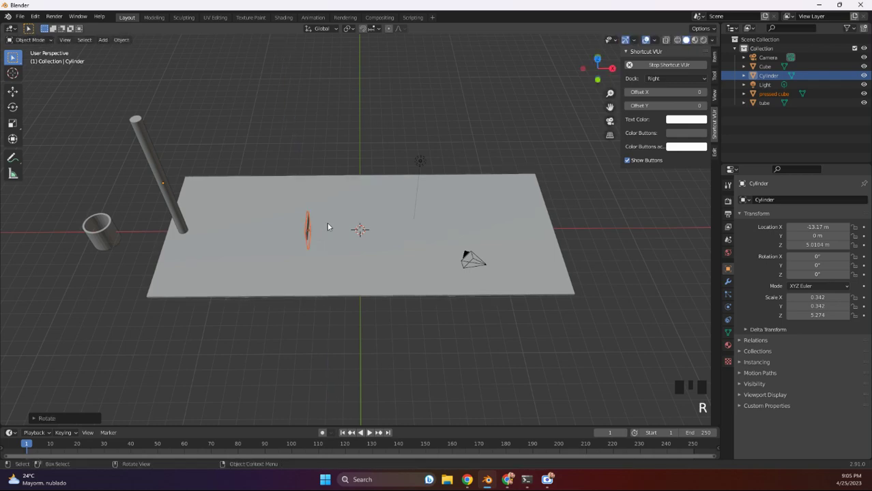
pyautogui.press('g')
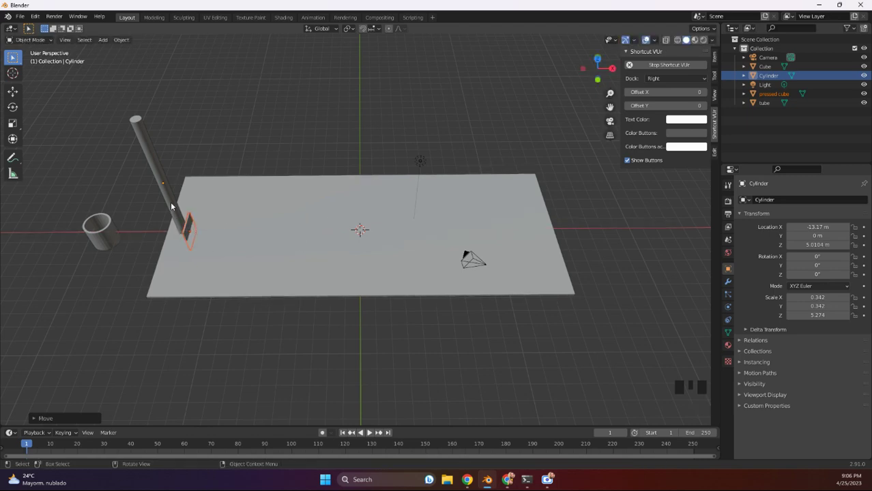
pyautogui.click(172, 202)
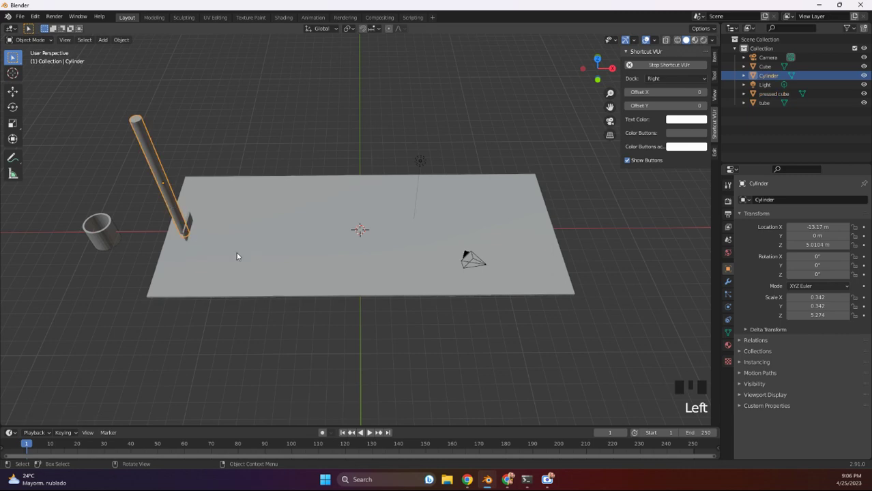
pyautogui.moveTo(253, 252); pyautogui.dragTo(295, 225)
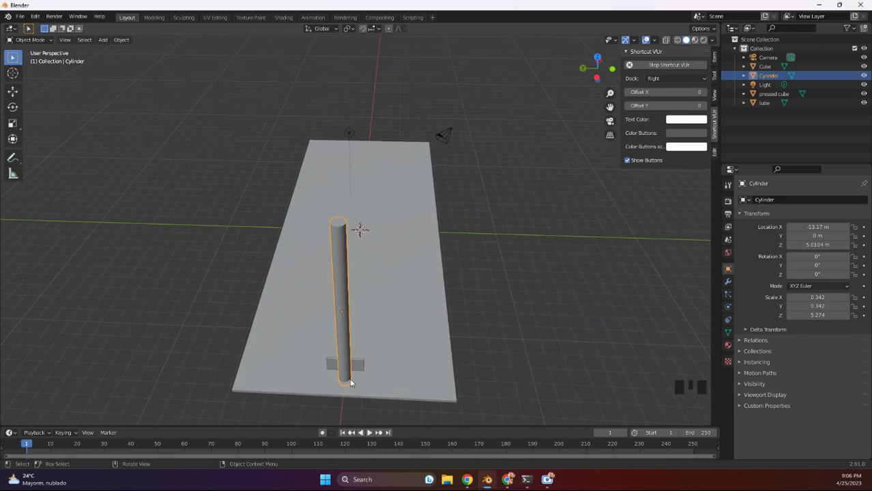
pyautogui.click(357, 365)
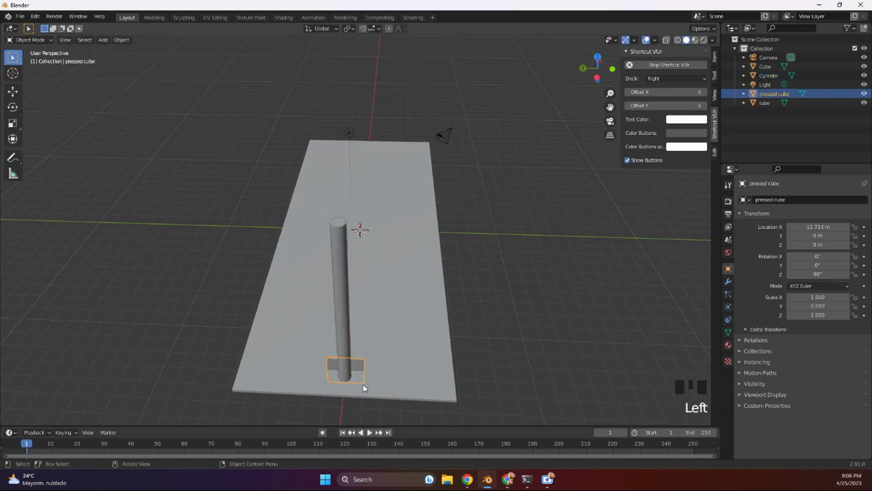
pyautogui.press('g')
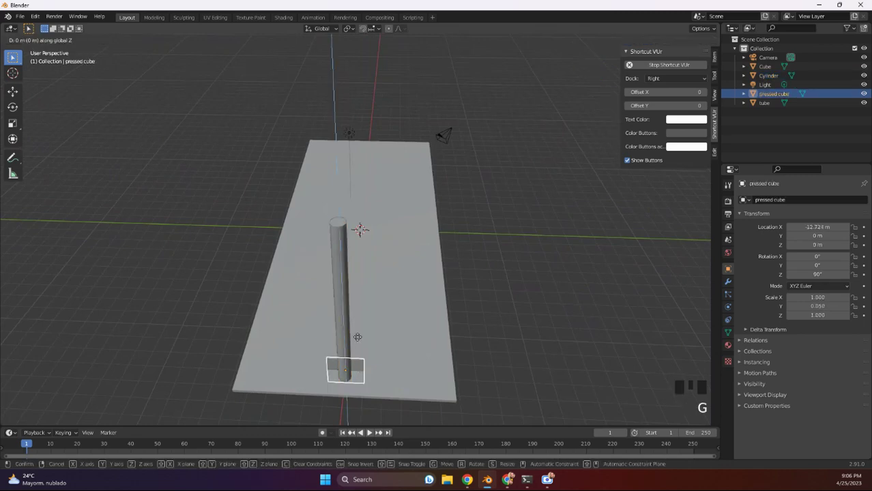
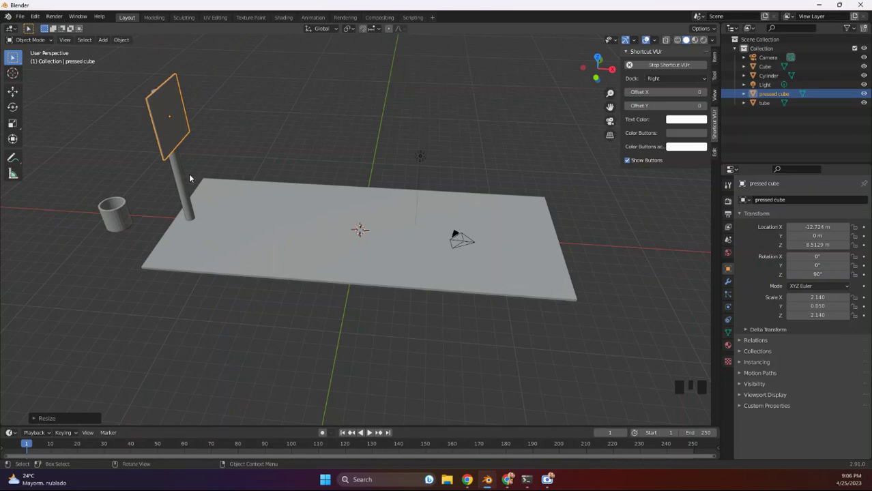
# Scale the backboard to about 2.14 by 0.05 by 1.88 and settle it atop the pole.
pyautogui.press('s')
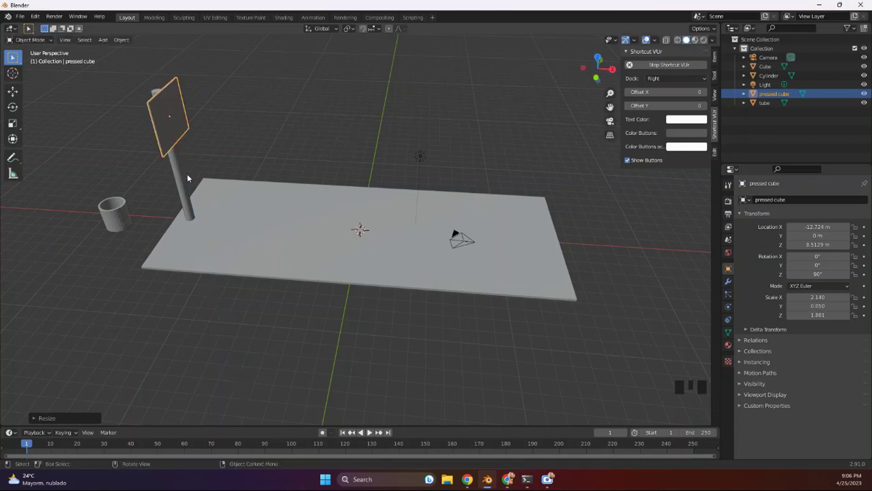
pyautogui.press('g')
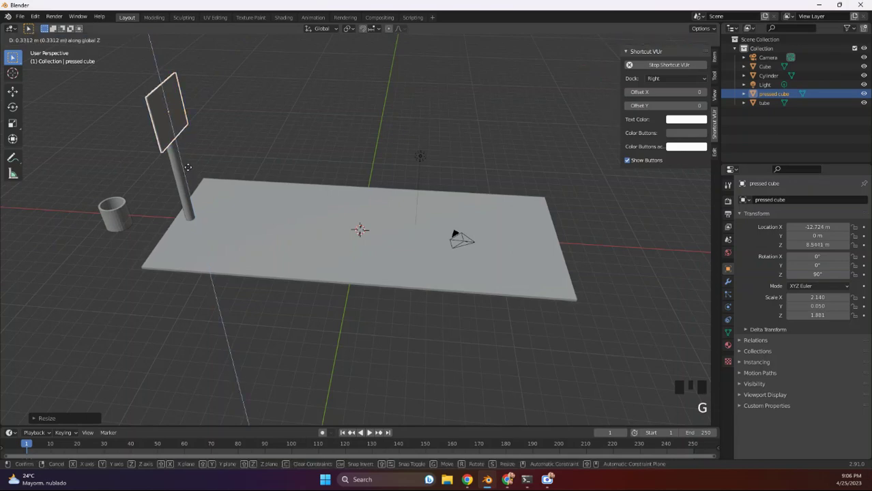
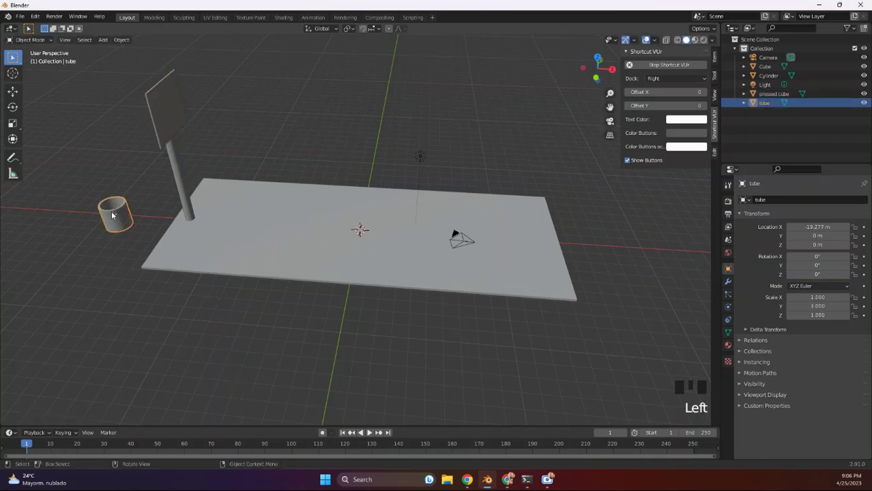
# Move the tube beside the pole at X −11.80 and lift it toward the backboard.
pyautogui.press('g')
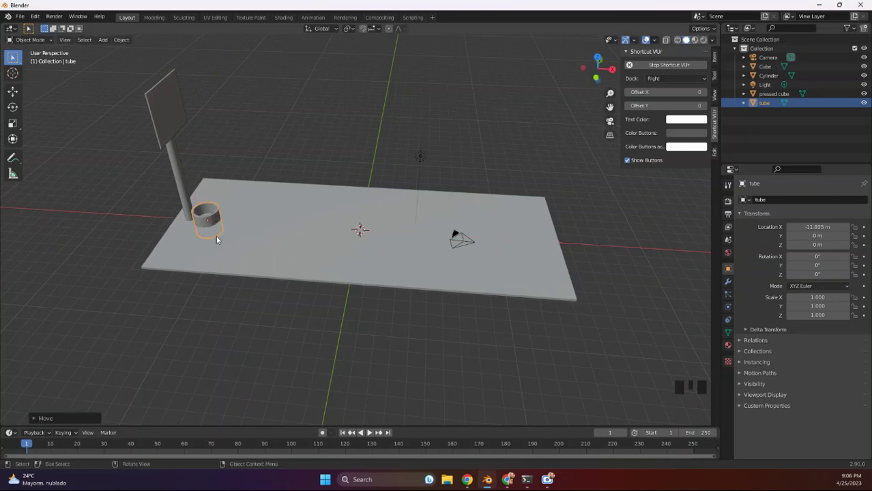
pyautogui.press('g')
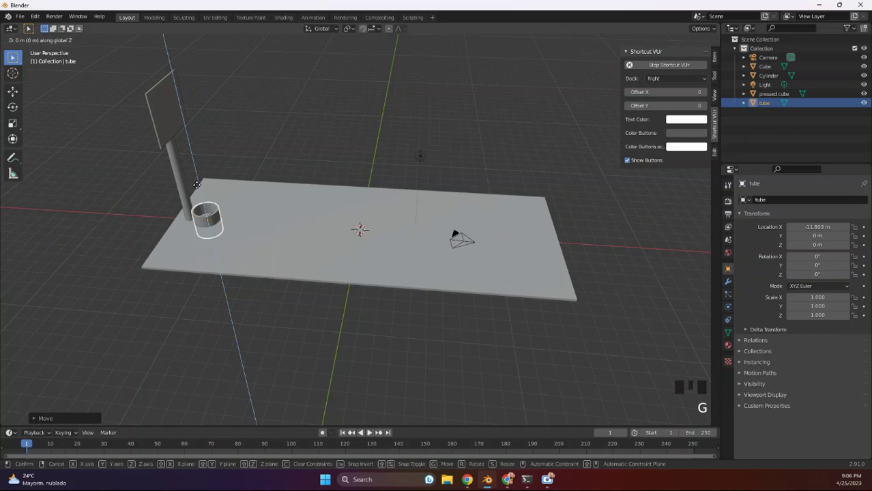
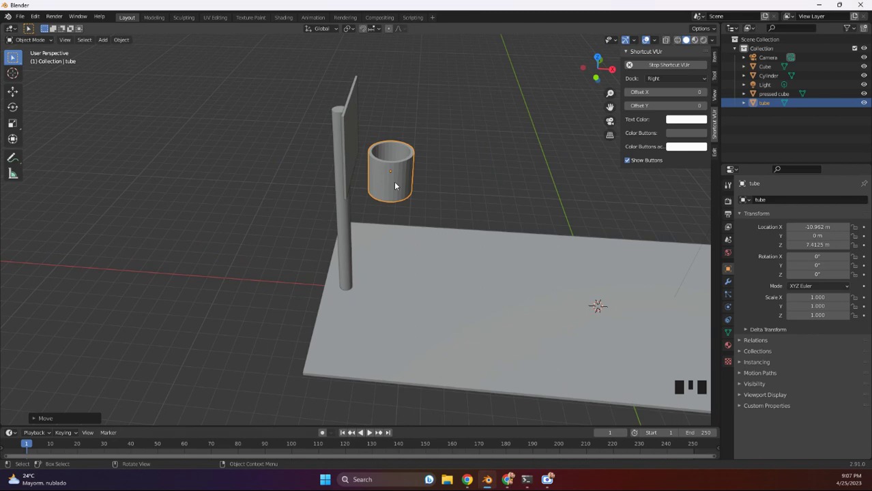
# In Edit Mode, taper the tube's bottom loop and slide a new loop cut up near the rim.
pyautogui.press('Tab')
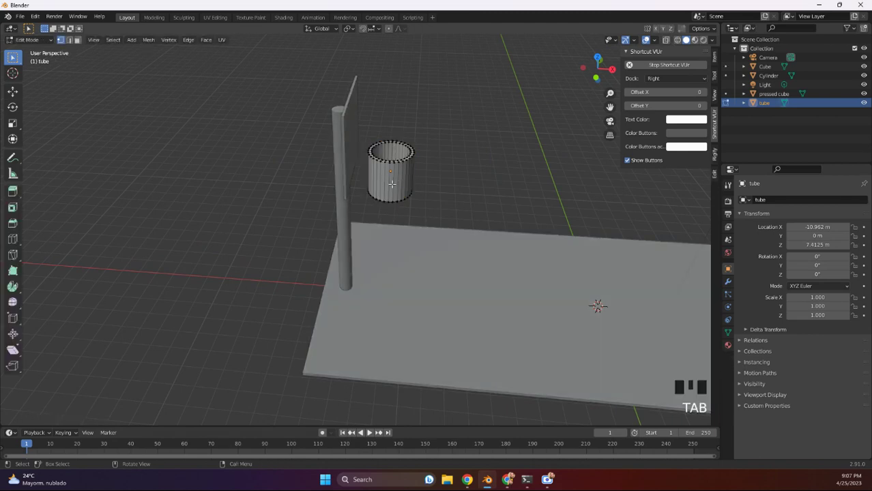
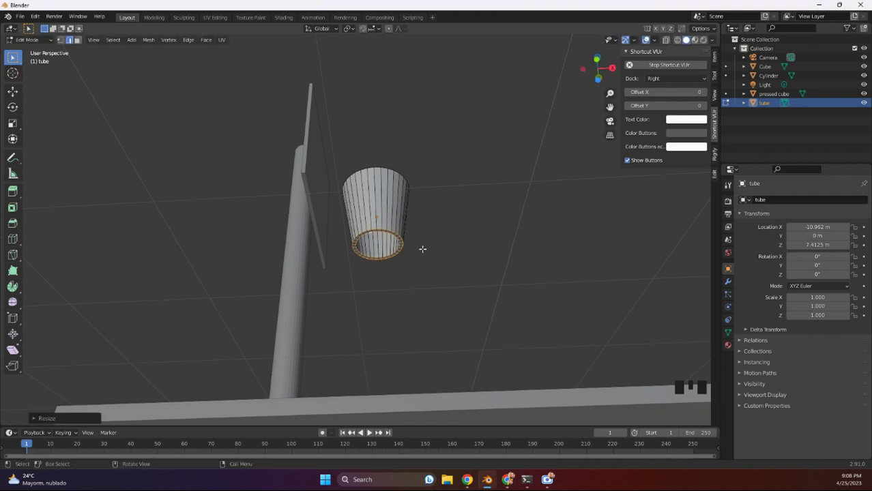
pyautogui.press('ctrl+r')
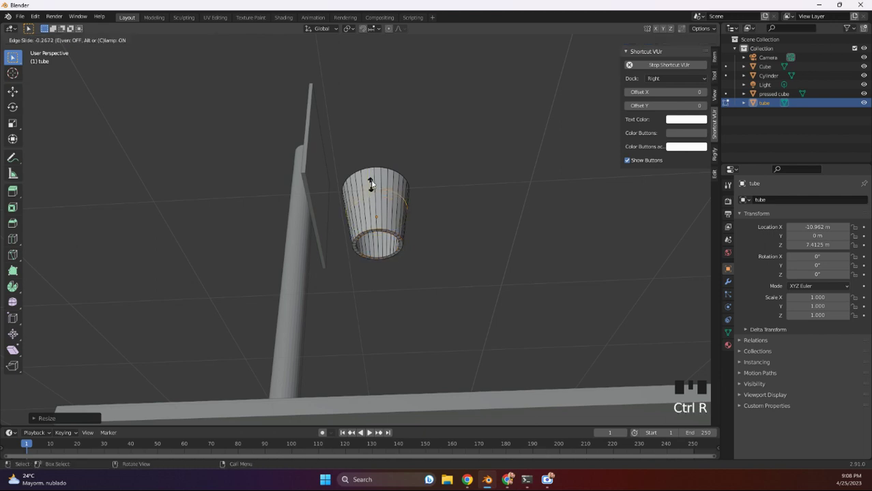
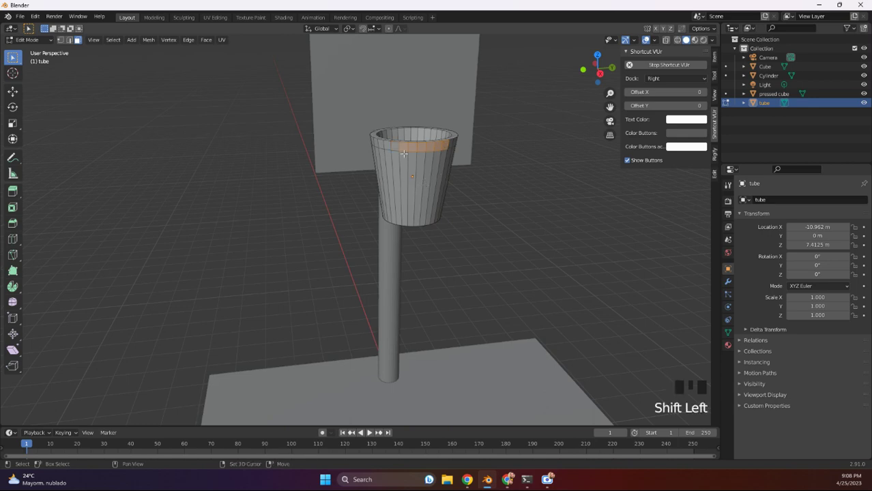
# Extrude a small section from the rim faces, then squash the basket to Z scale 0.782.
pyautogui.press('e')
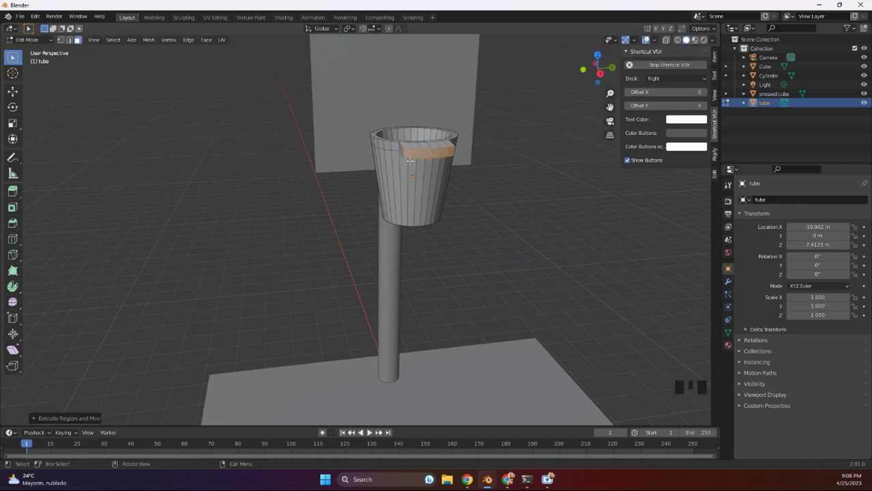
pyautogui.press('Tab')
pyautogui.press('s')
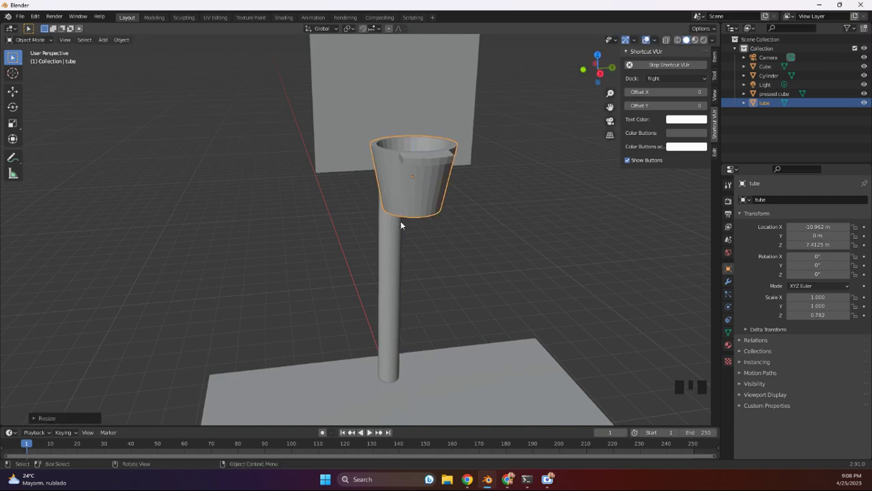
# Shrink the basket, spin it 180° about Z and lower its rim to the backboard's bottom edge.
pyautogui.press('s')
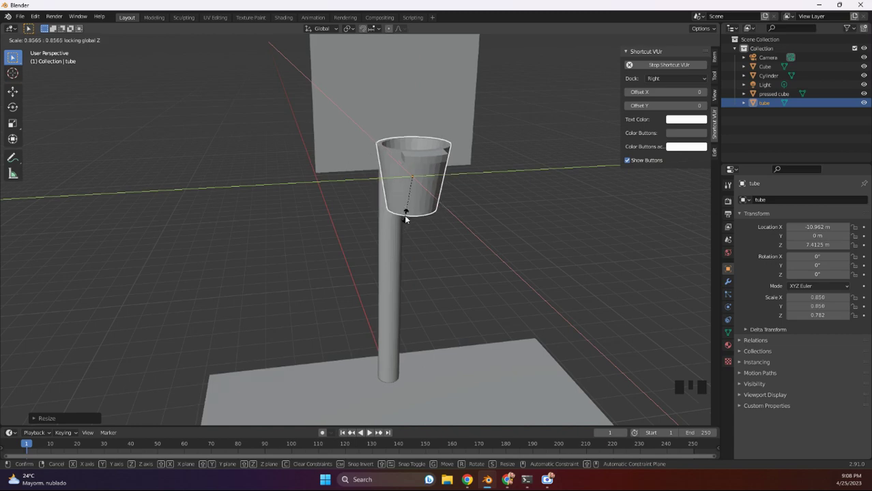
pyautogui.press('r')
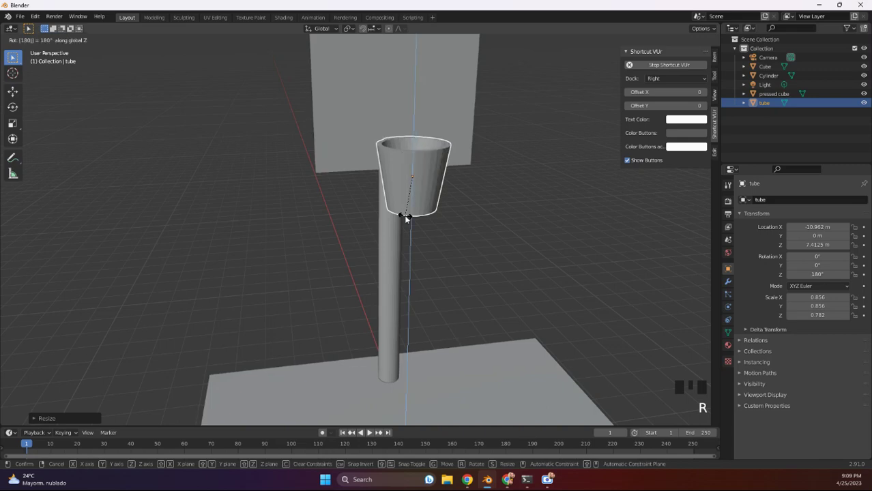
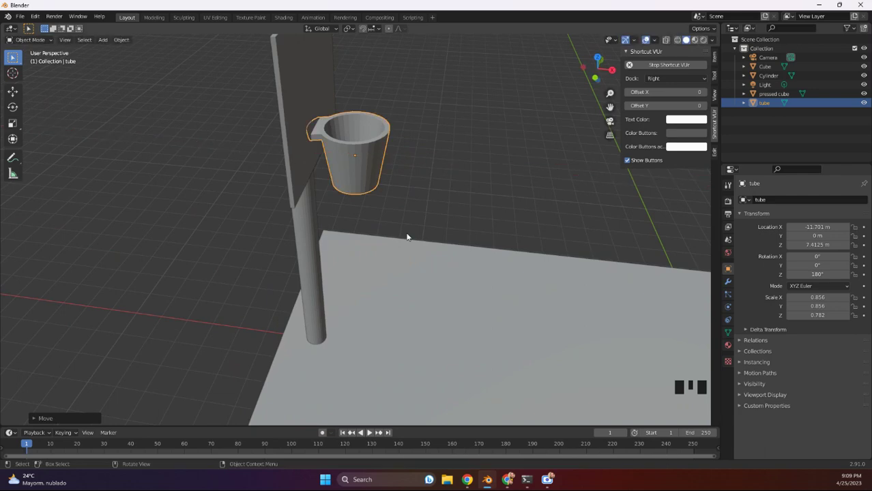
pyautogui.press('g')
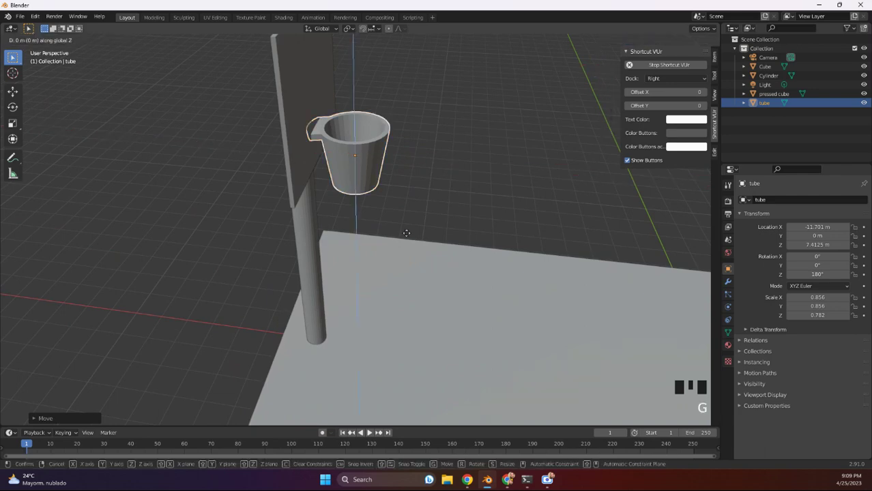
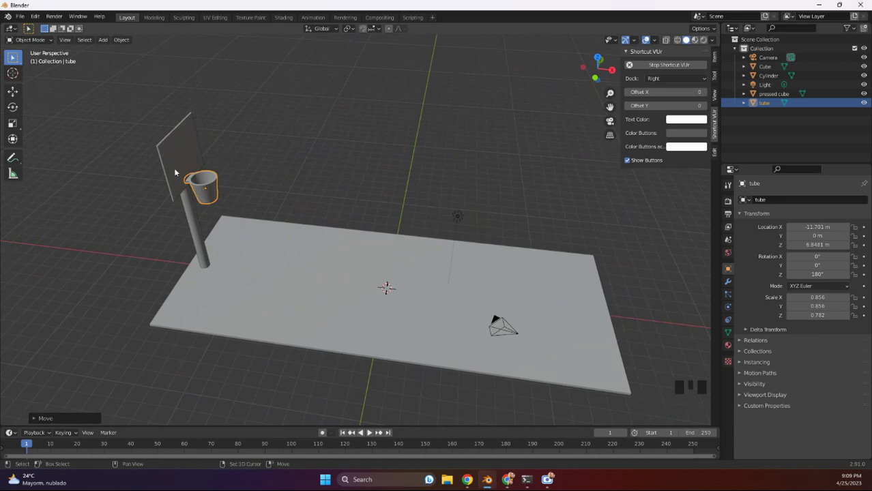
# Join the tube, backboard and pole into one hoop object with Ctrl+J.
pyautogui.click(177, 171)
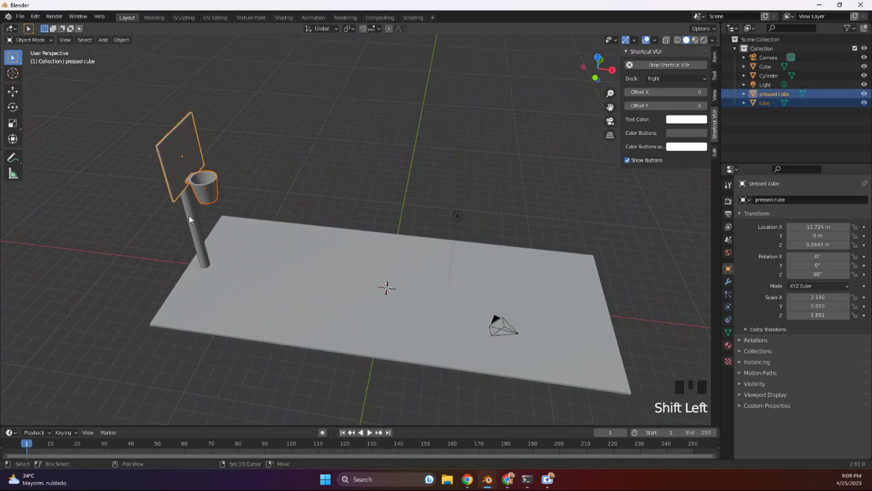
pyautogui.click(192, 214)
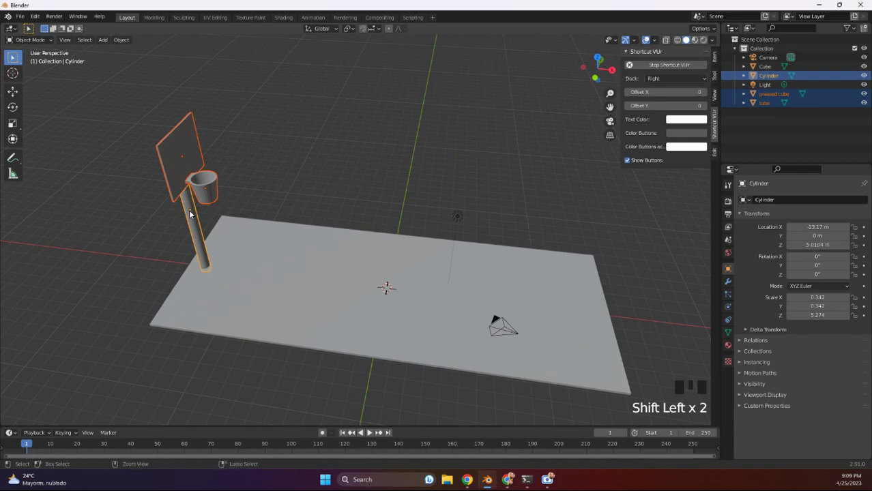
pyautogui.press('ctrl+j')
# Duplicate the hoop to X 13.34 and rotate it 180° to face the first hoop.
pyautogui.press('ctrl+j')
pyautogui.press('ctrl+j')
pyautogui.press('ctrl+j')
pyautogui.press('shift+d')
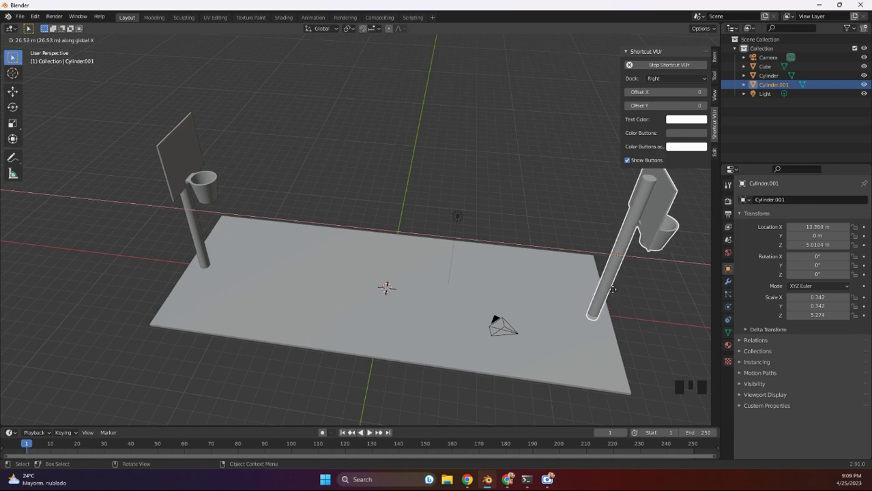
pyautogui.press('r')
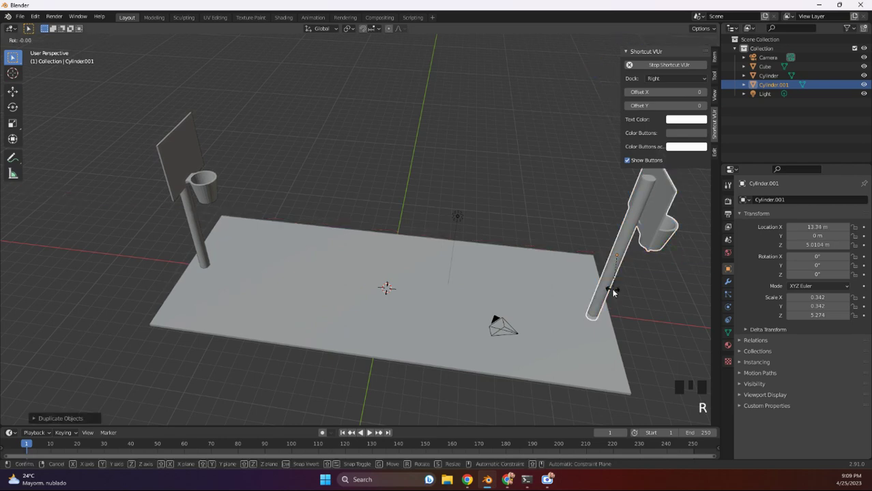
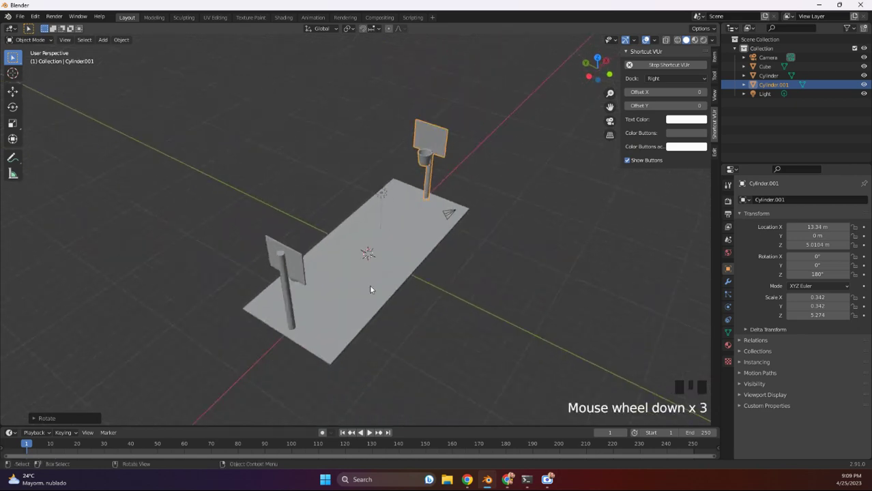
# Select the court slab and widen one side about 6.85 m along Y in Edit Mode.
pyautogui.click(372, 286)
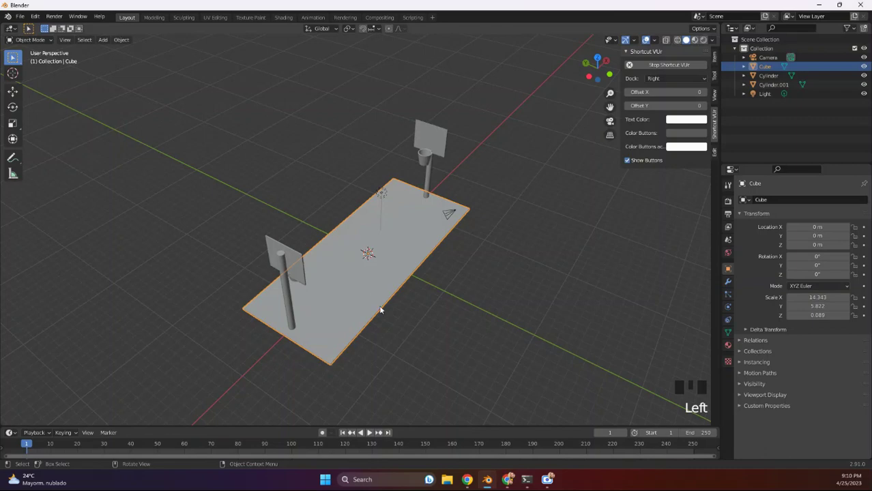
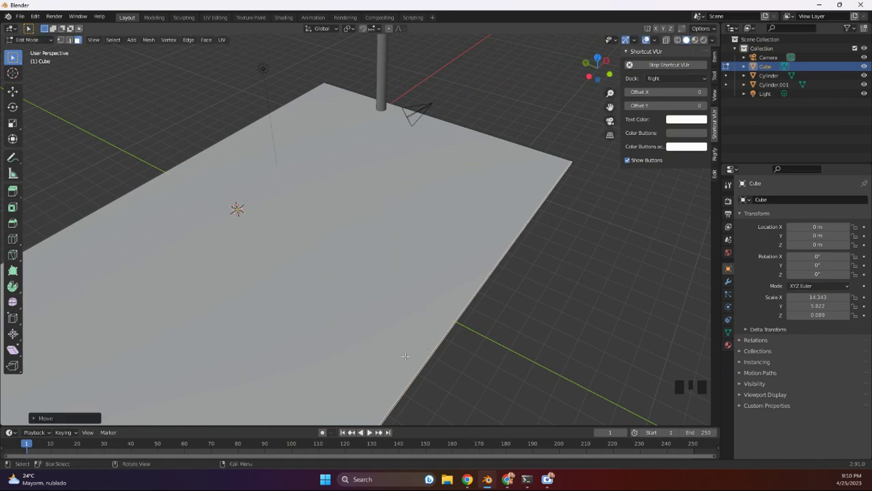
pyautogui.scroll(-3)
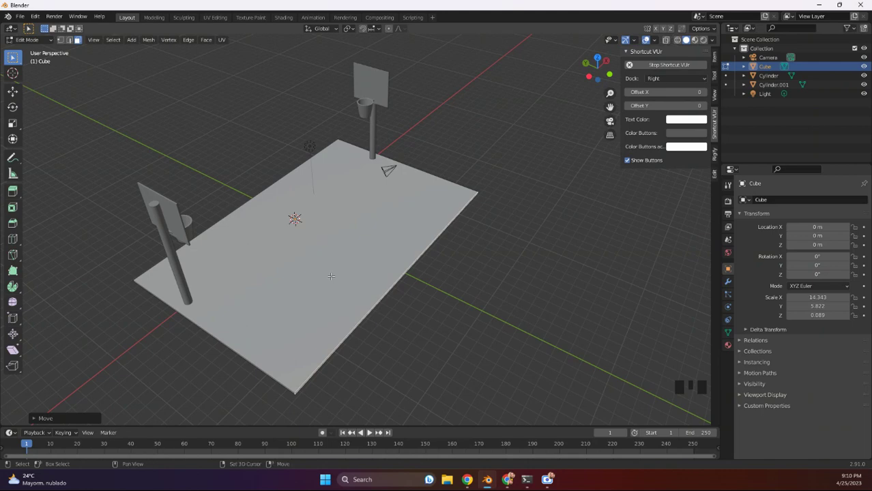
pyautogui.press('Tab')
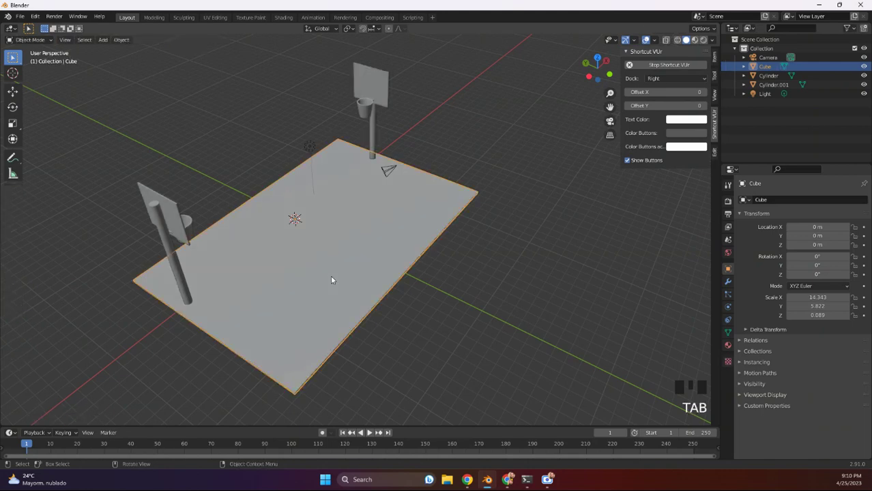
# Add a cube and slide it toward the court's long side.
pyautogui.press('shift+a')
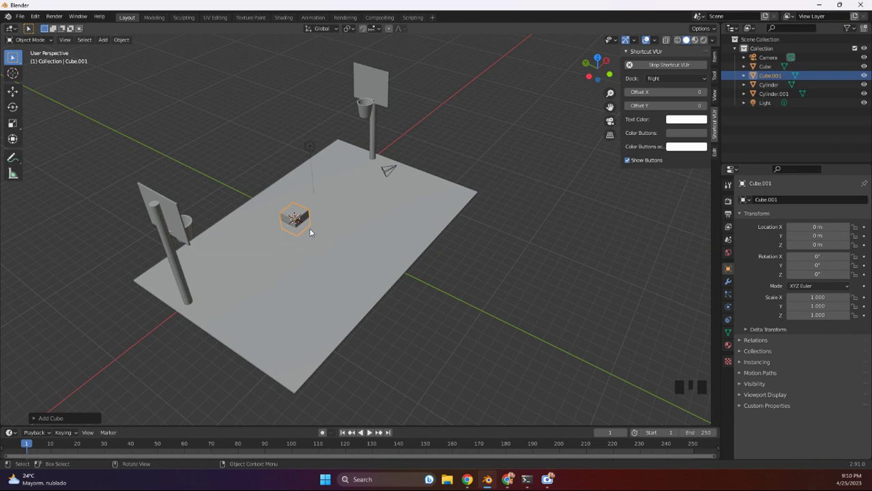
pyautogui.press('g')
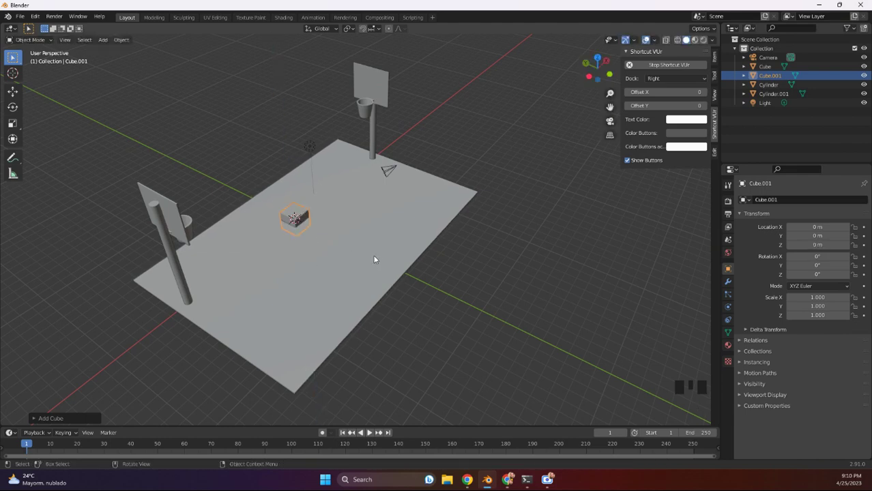
pyautogui.press('g')
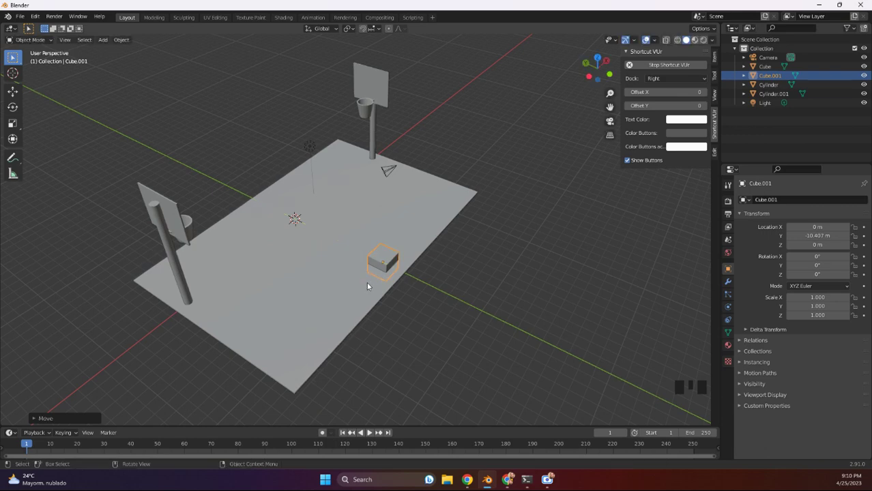
# Scale the cube into a 9.35 by 0.50 by 0.21 plank and raise it above the court.
pyautogui.press('s')
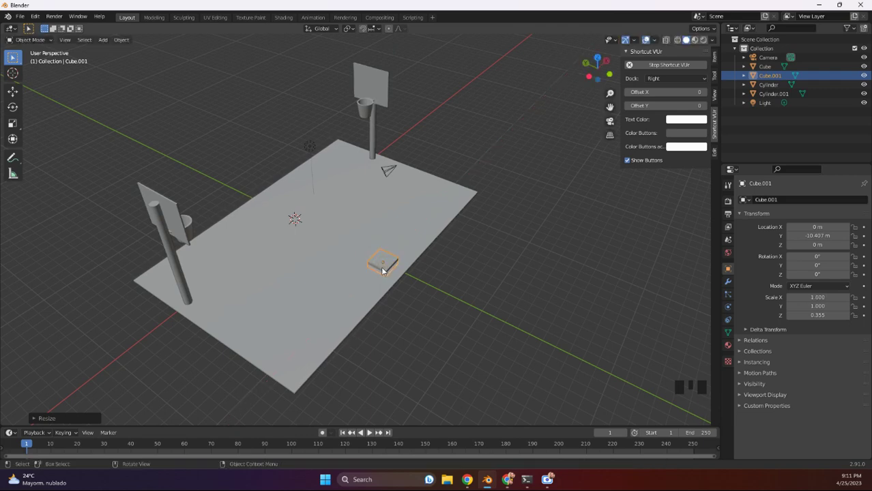
pyautogui.press('s')
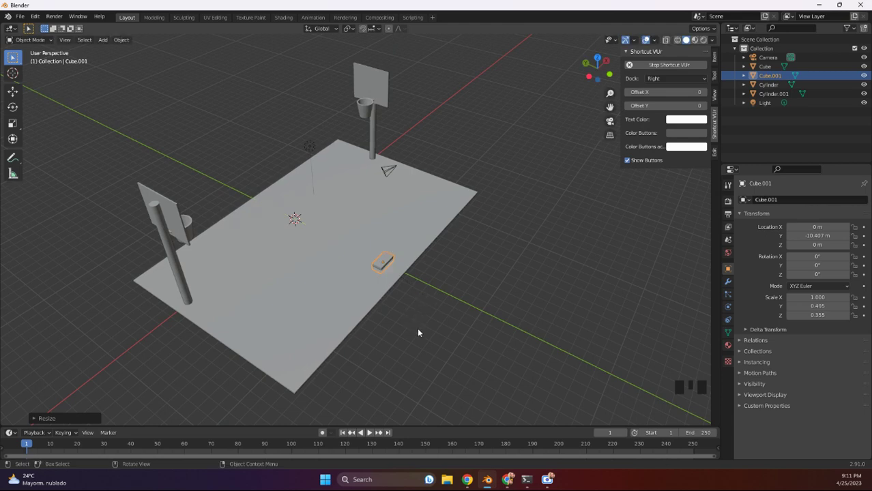
pyautogui.press('s')
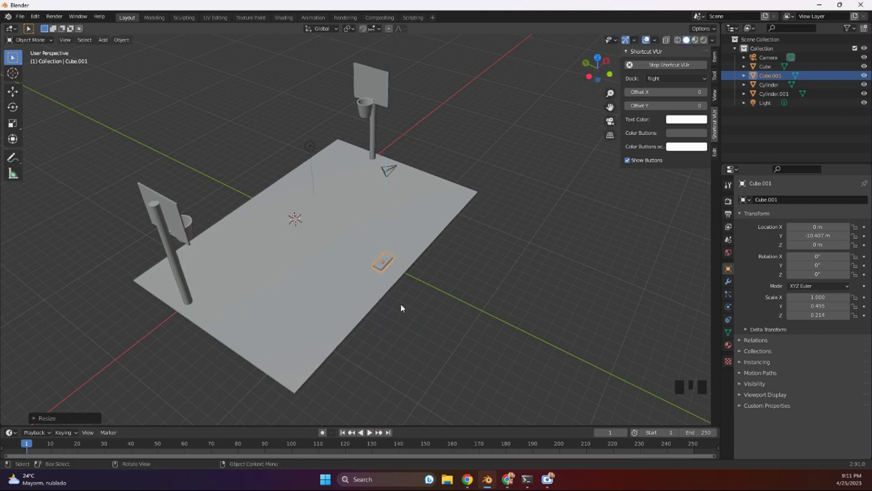
pyautogui.press('s')
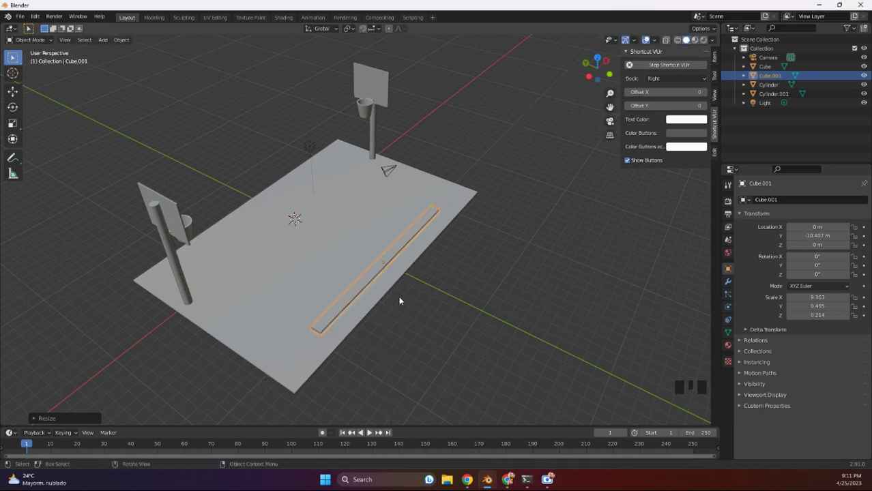
pyautogui.press('g')
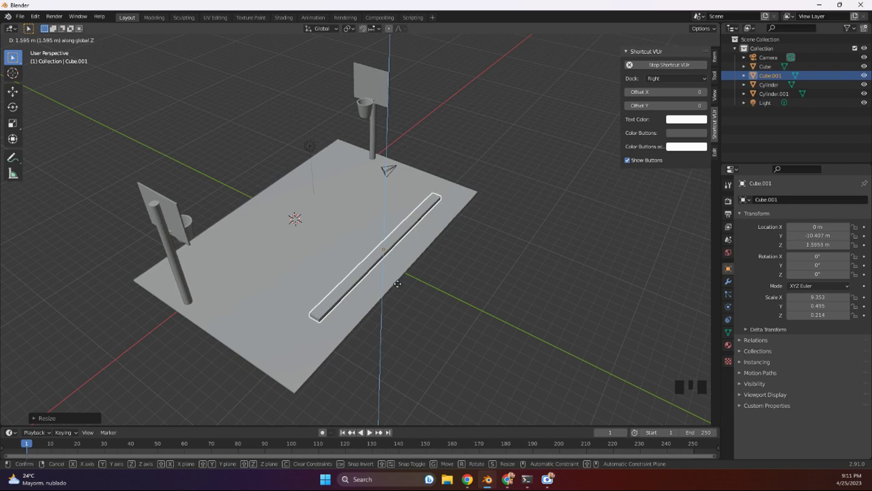
# Lower the plank toward the court and raise a first duplicate one step higher as the next row.
pyautogui.moveTo(397, 263); pyautogui.dragTo(356, 248)
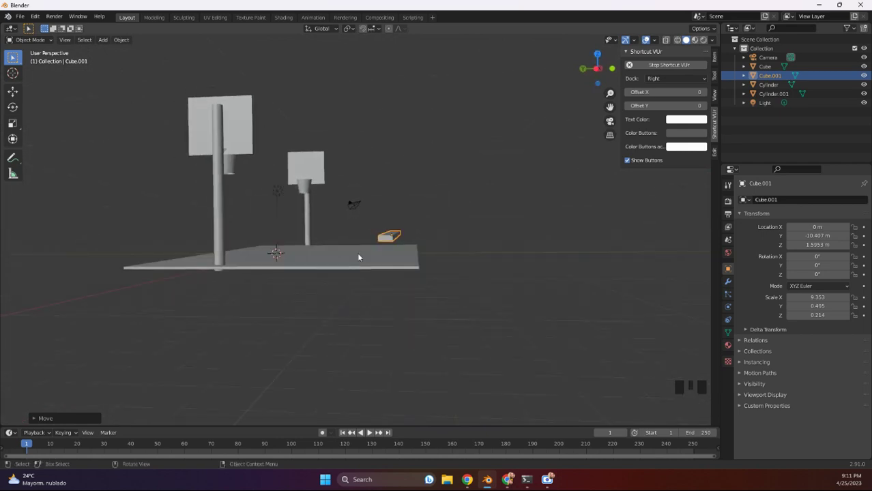
pyautogui.press('g')
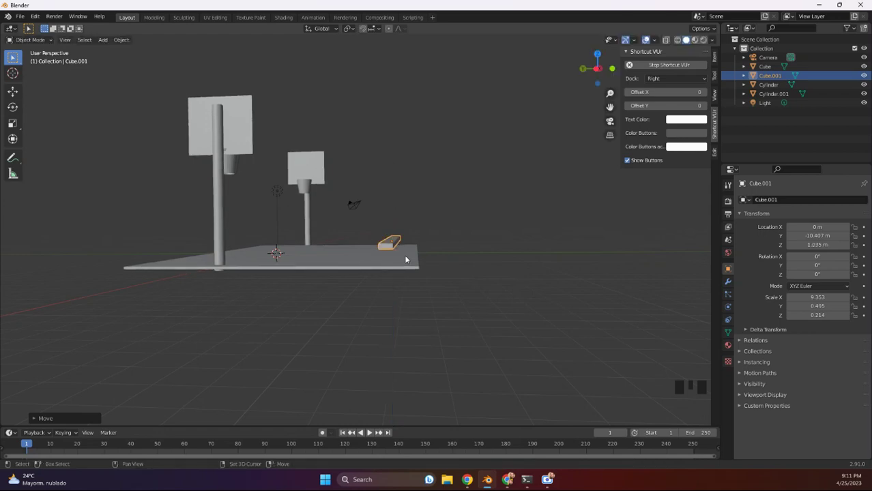
pyautogui.press('shift+d')
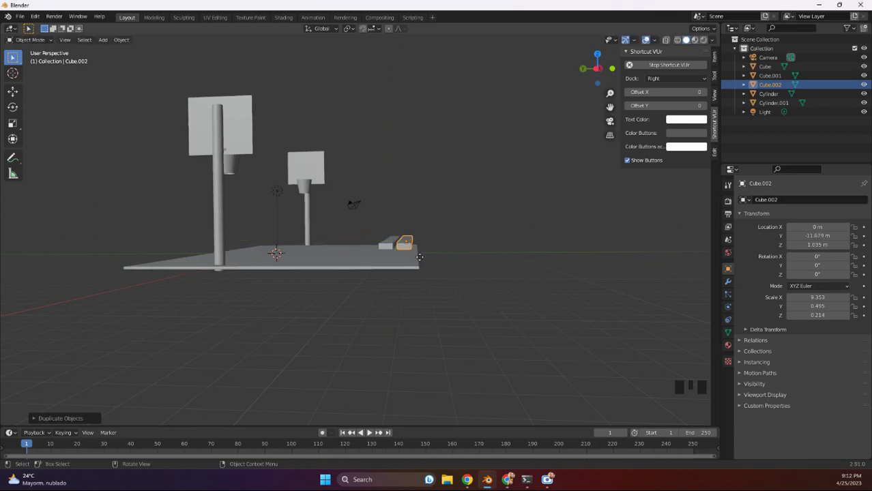
pyautogui.press('g')
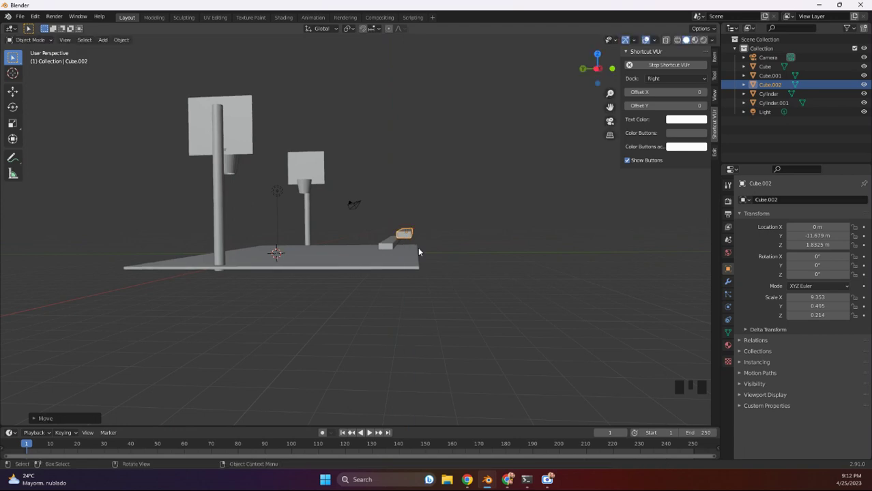
# Build a third stepped row higher and further back, then duplicate a spare plank (Cube.004) moved back along Y.
pyautogui.press('shift+d')
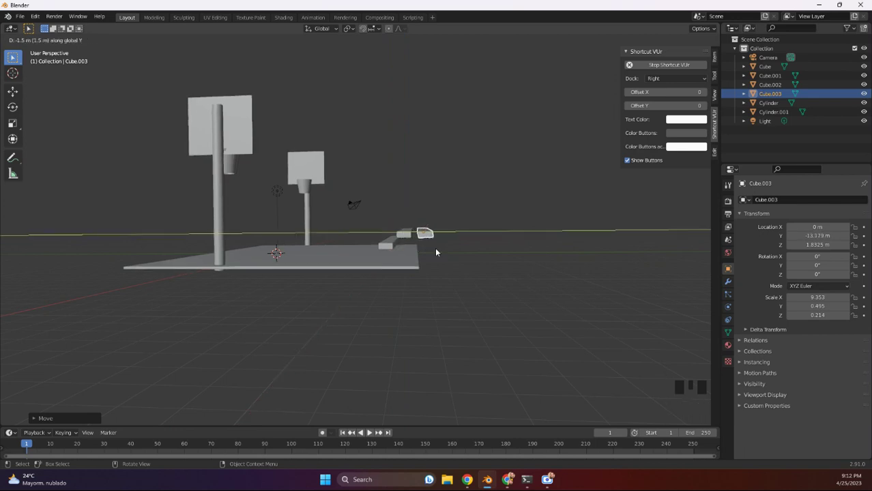
pyautogui.press('g')
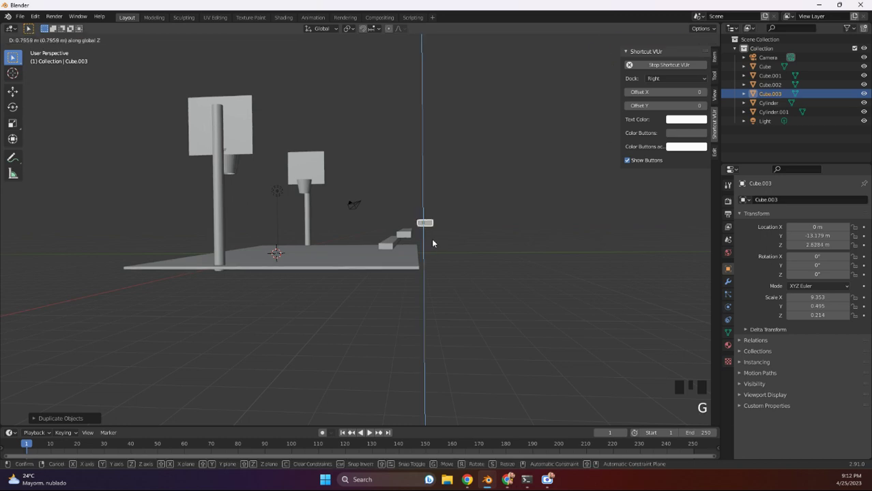
pyautogui.press('g')
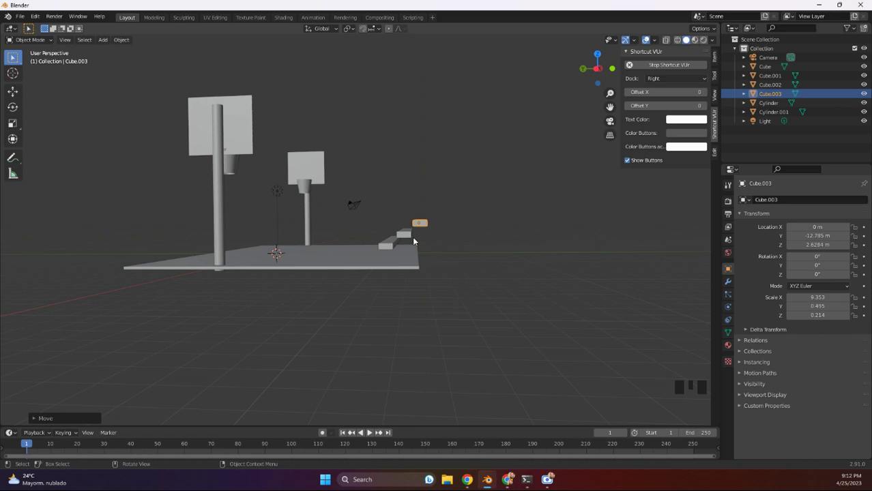
pyautogui.press('shift+d')
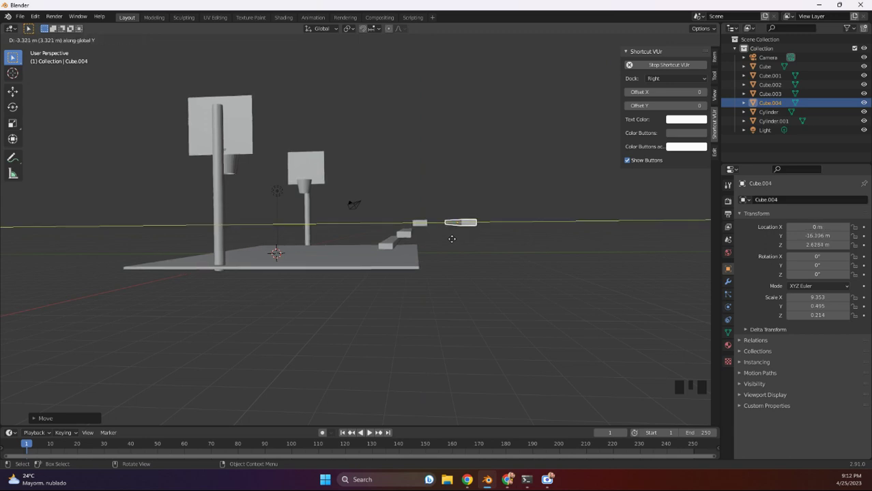
# Shorten Cube.004 to X scale 3.86 and rotate it upright (Y 90°, X −90°) as a vertical post.
pyautogui.moveTo(431, 275); pyautogui.dragTo(428, 294)
pyautogui.press('s')
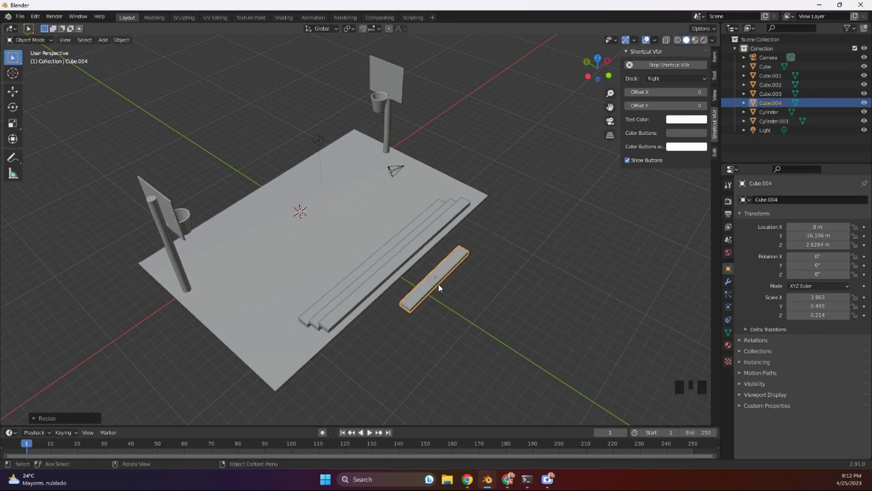
pyautogui.press('r')
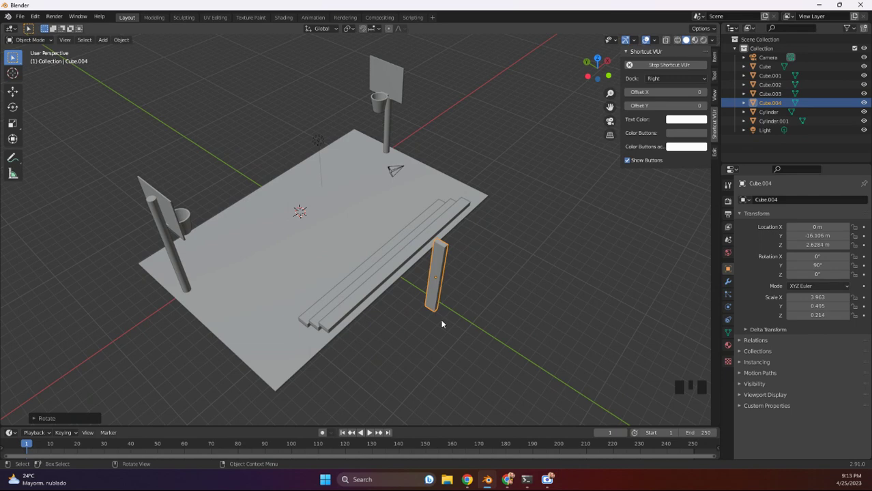
pyautogui.press('r')
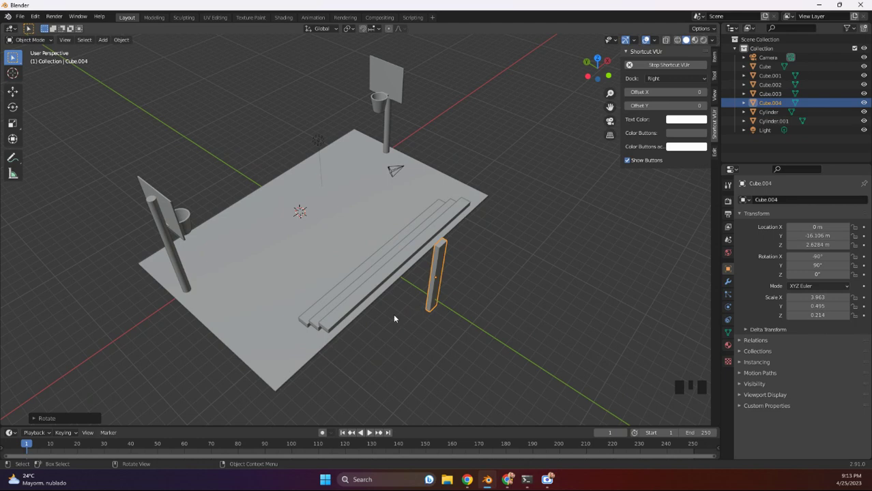
# Push one edge of the court floor about 2.26 m outward along Y, past the upright post.
pyautogui.click(303, 349)
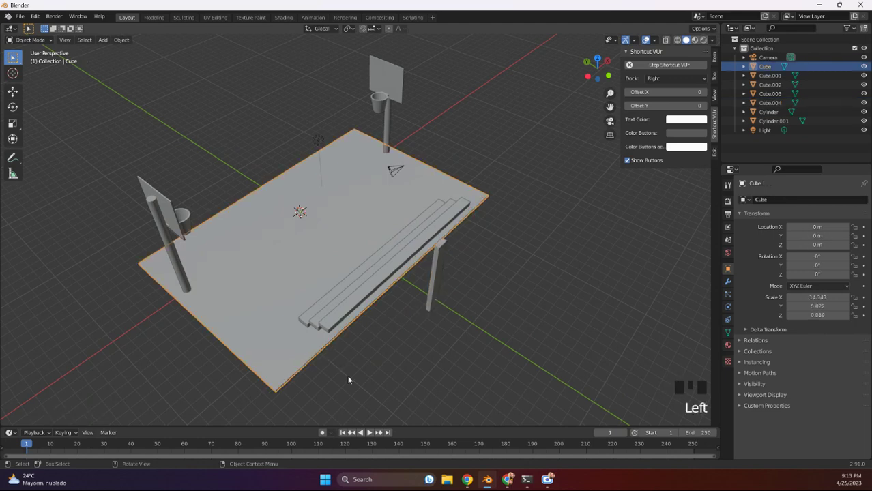
pyautogui.press('Tab')
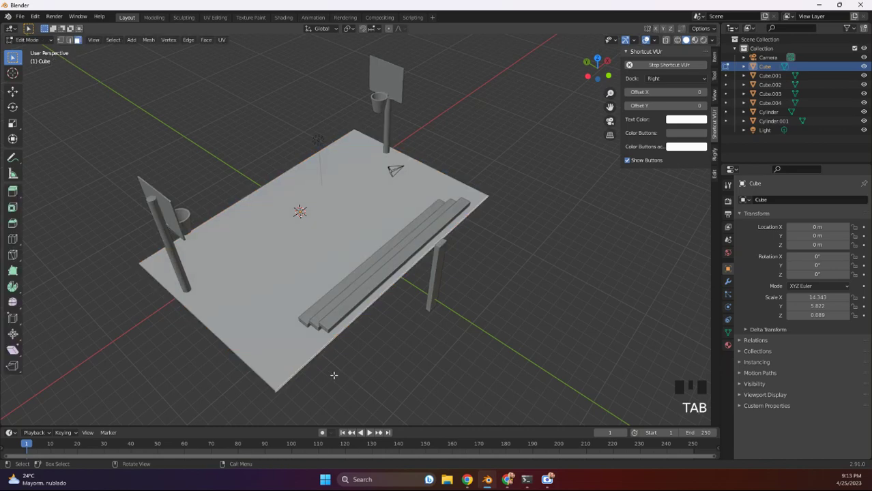
pyautogui.press('g')
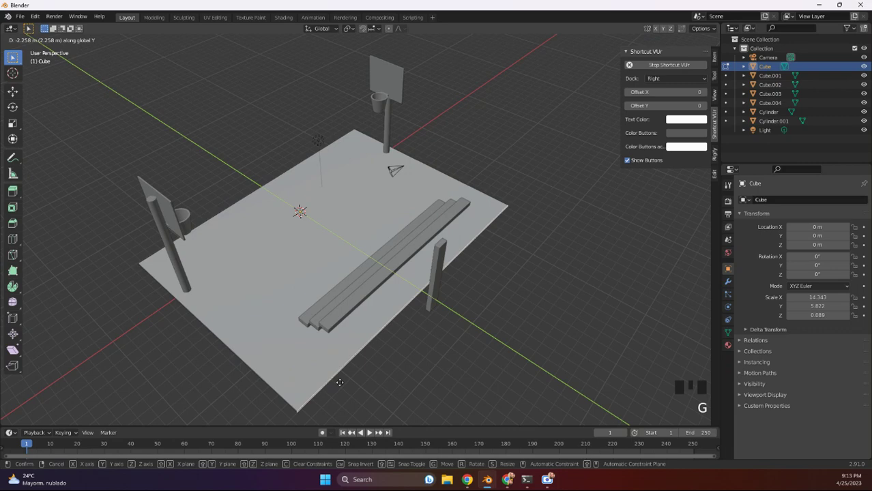
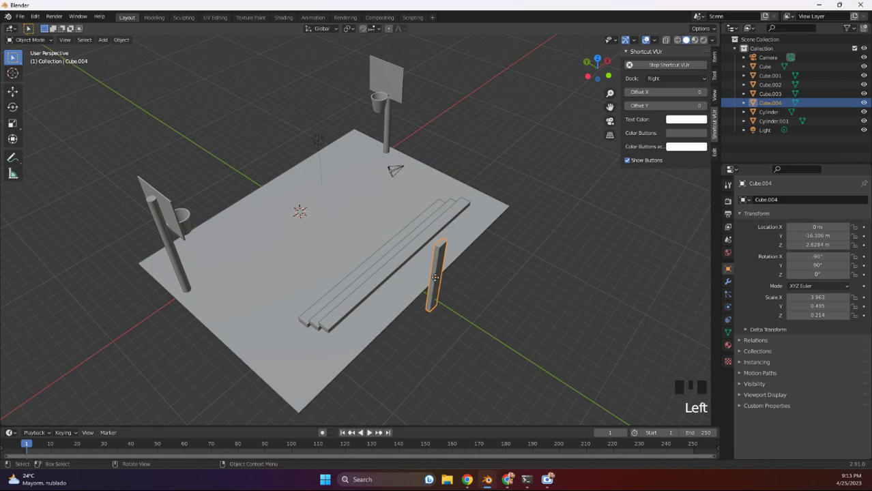
# Move the post behind the benches to Y −13.53 and shorten it to X scale 2.11.
pyautogui.press('g')
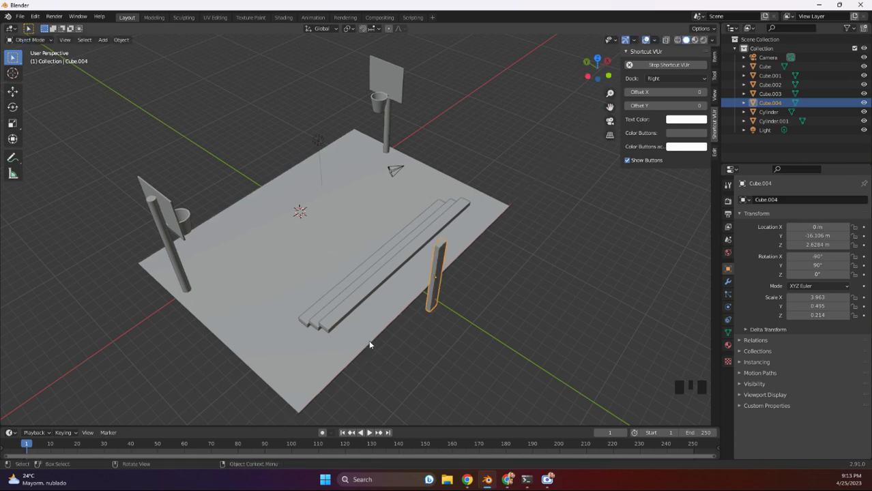
pyautogui.press('g')
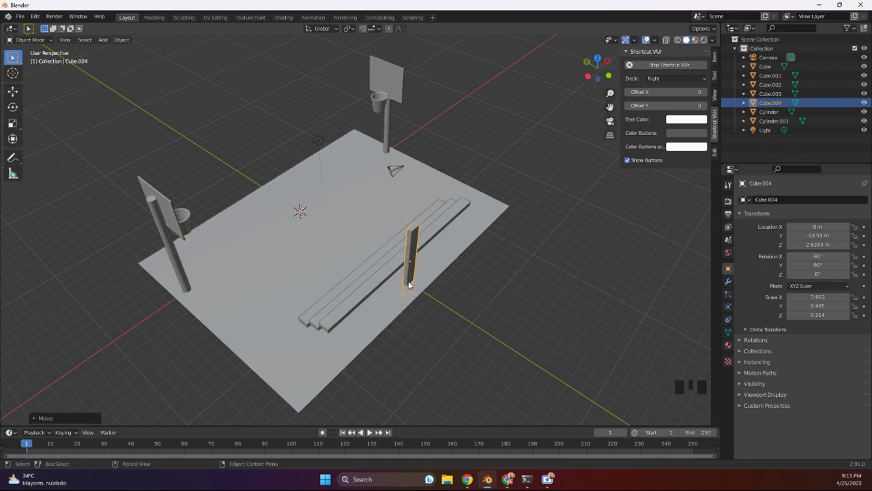
pyautogui.press('s')
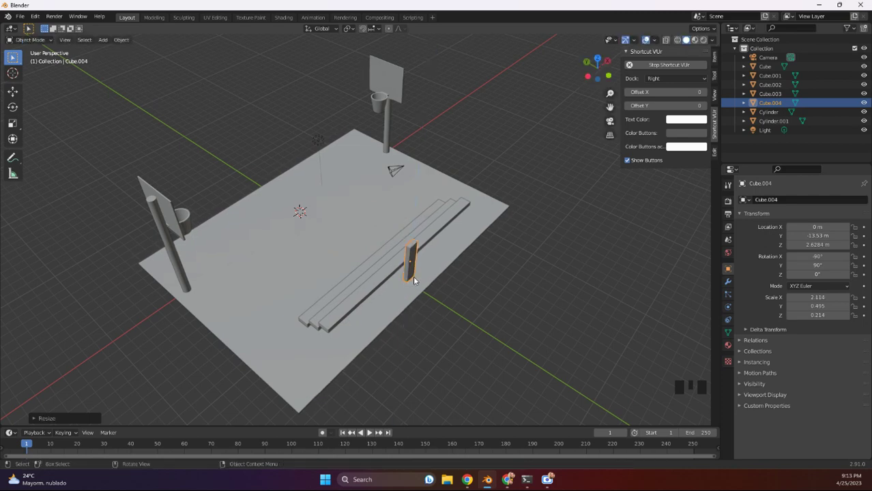
# Lower the post down onto the floor at Z 2.17, viewed from the side.
pyautogui.scroll(3)
pyautogui.moveTo(460, 277); pyautogui.dragTo(506, 279)
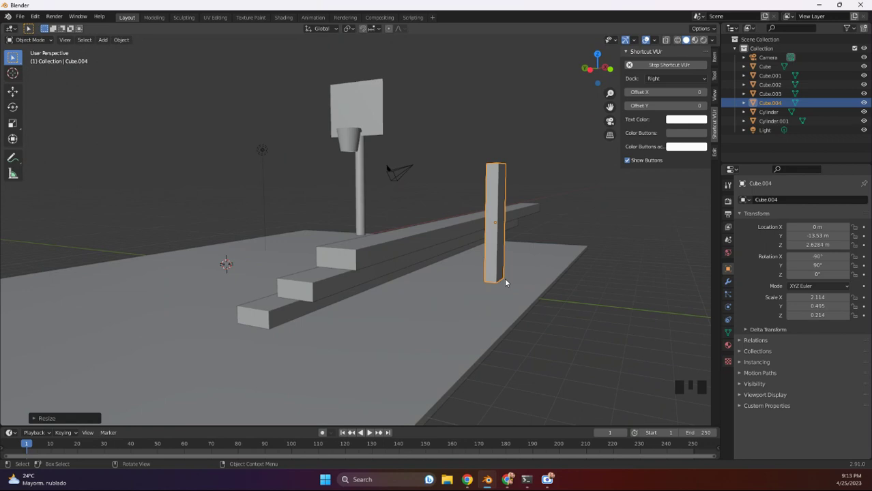
pyautogui.press('g')
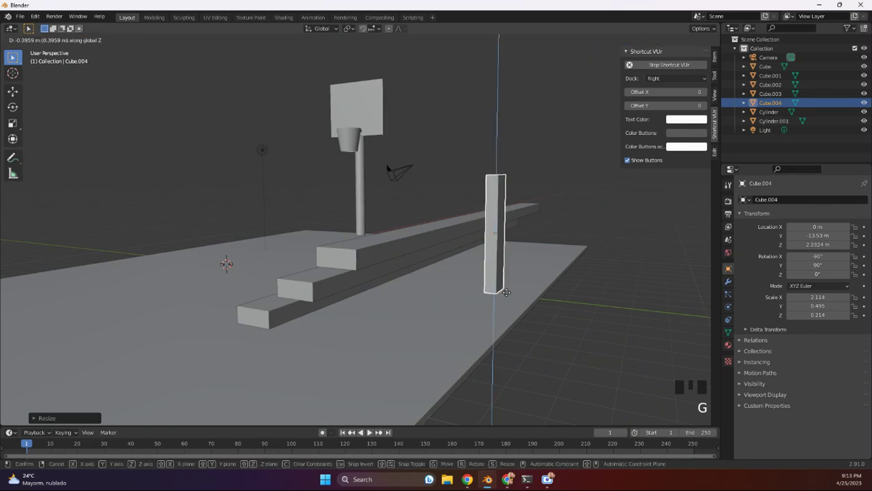
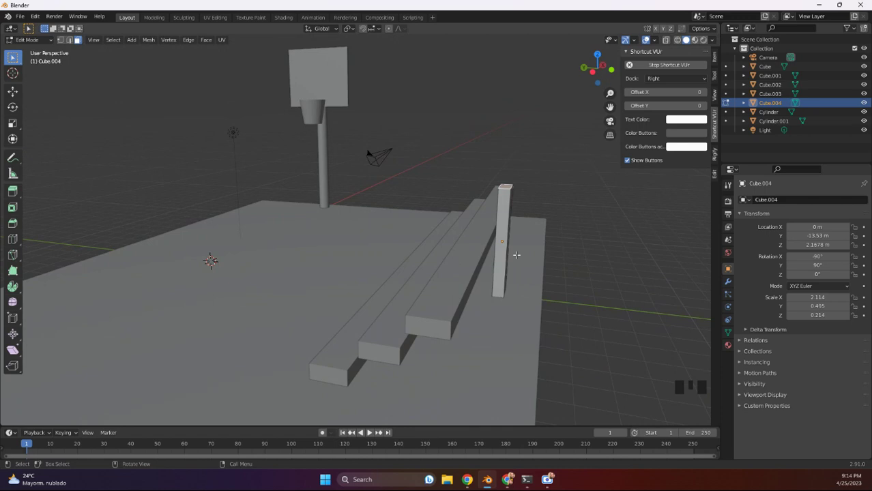
pyautogui.press('Tab')
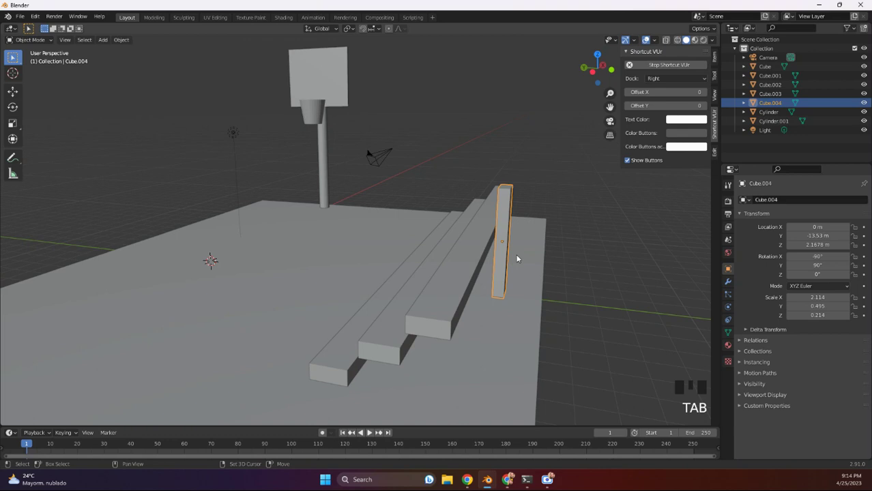
# Duplicate the post along X to the bleacher ends (Cube.006 at X 8.81) and make a spare copy Cube.007.
pyautogui.press('shift+d')
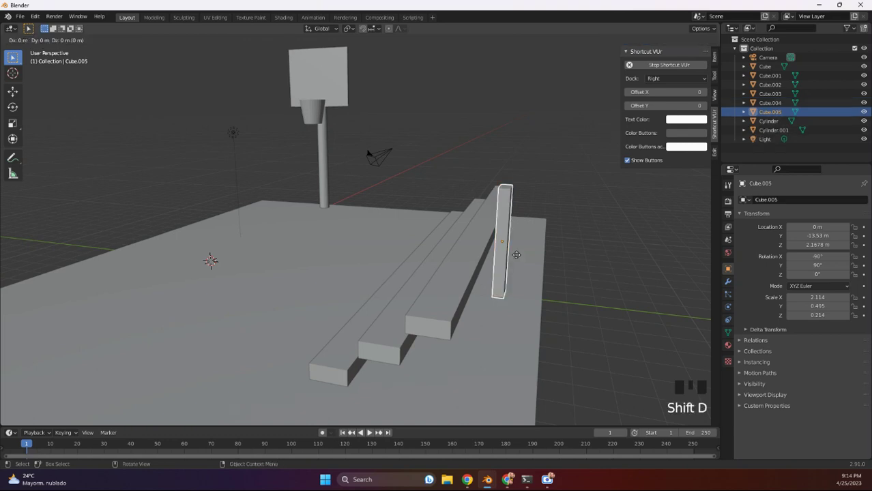
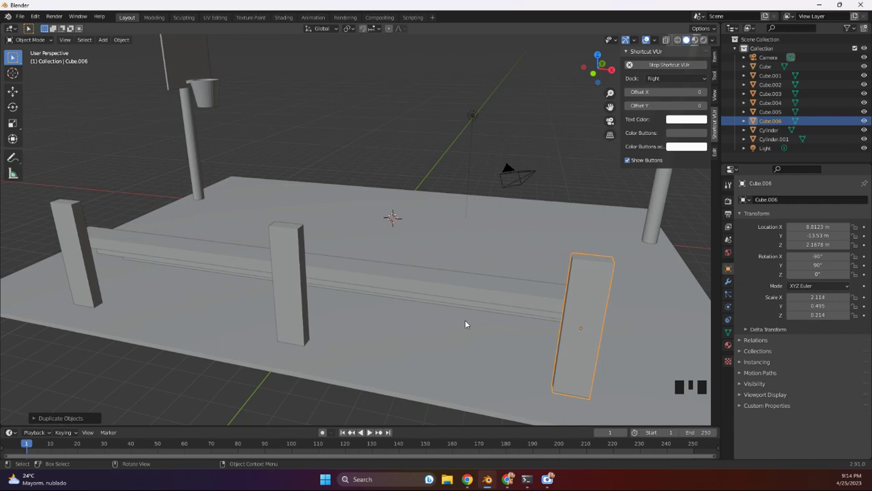
pyautogui.moveTo(425, 315); pyautogui.dragTo(397, 307)
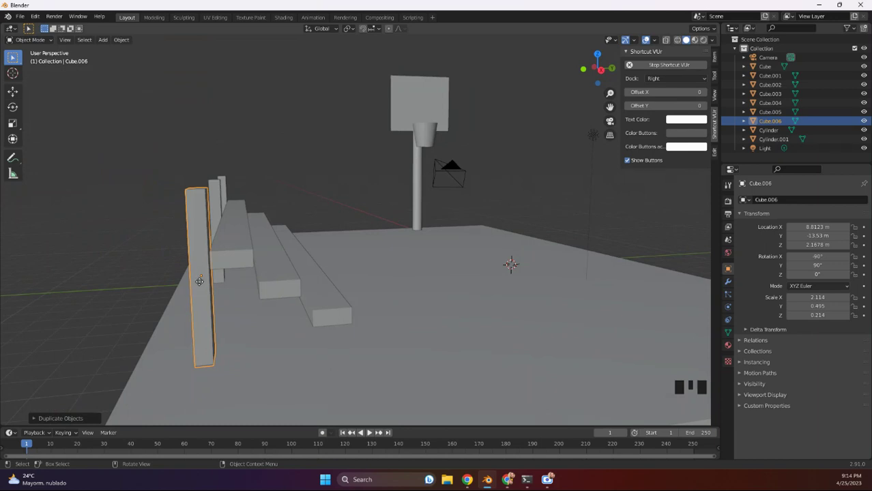
pyautogui.press('shift+d')
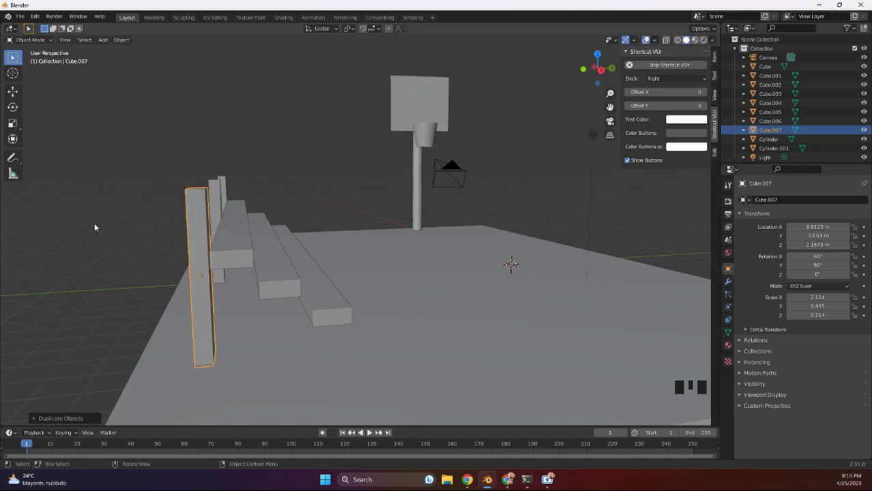
# Turn and tilt Cube.007 into a 32.8° diagonal brace lowered beneath the bench steps.
pyautogui.press('r')
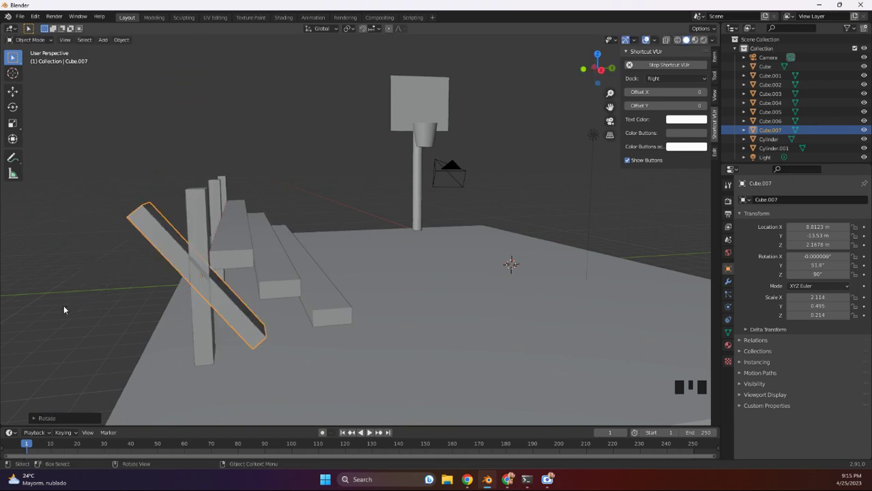
pyautogui.press('r')
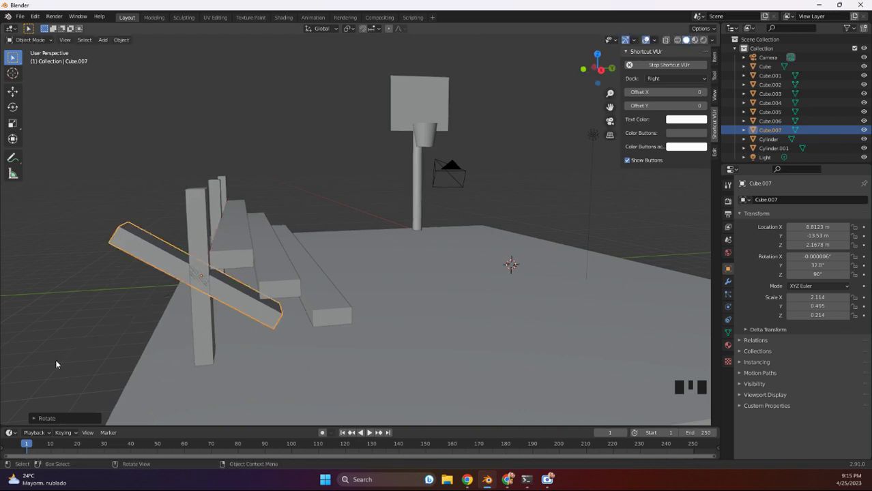
pyautogui.press('g')
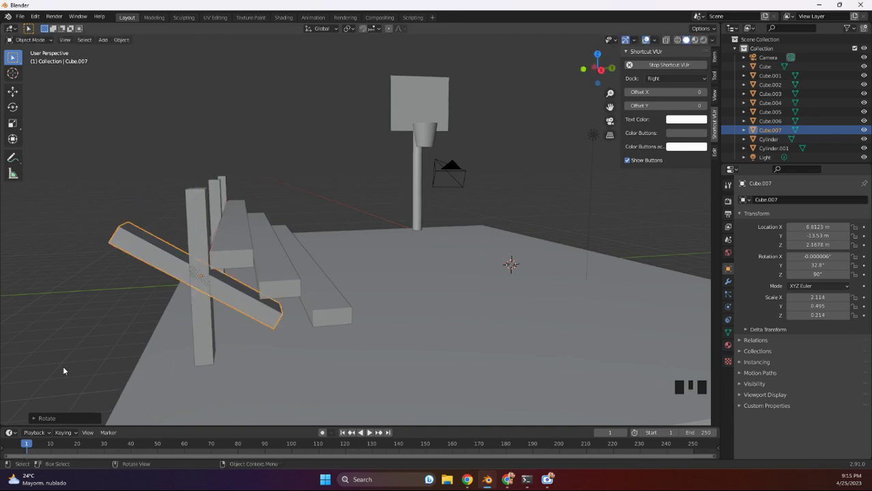
pyautogui.press('g')
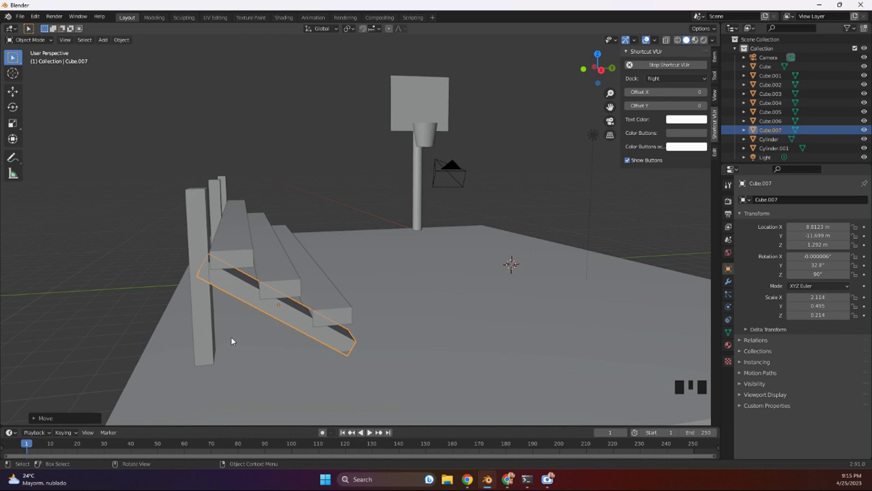
# Copy the diagonal brace to the middle post as Cube.008 near X 0.
pyautogui.press('shift+d')
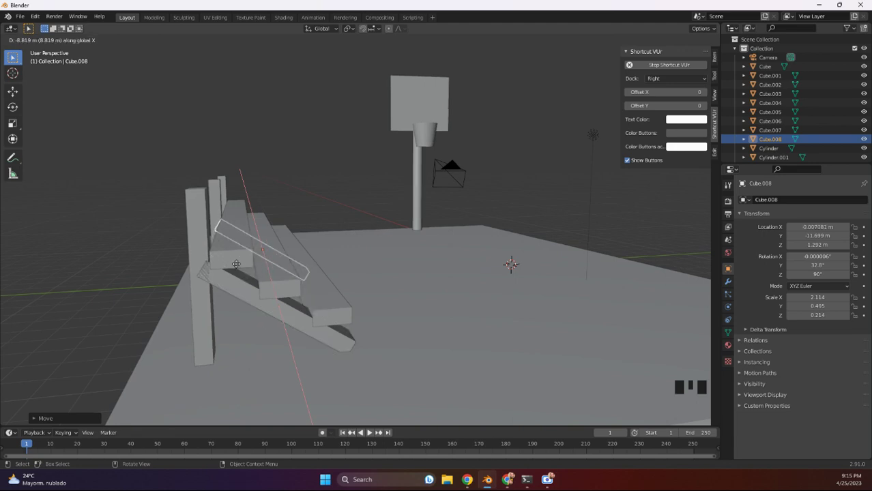
pyautogui.moveTo(264, 316); pyautogui.dragTo(315, 322)
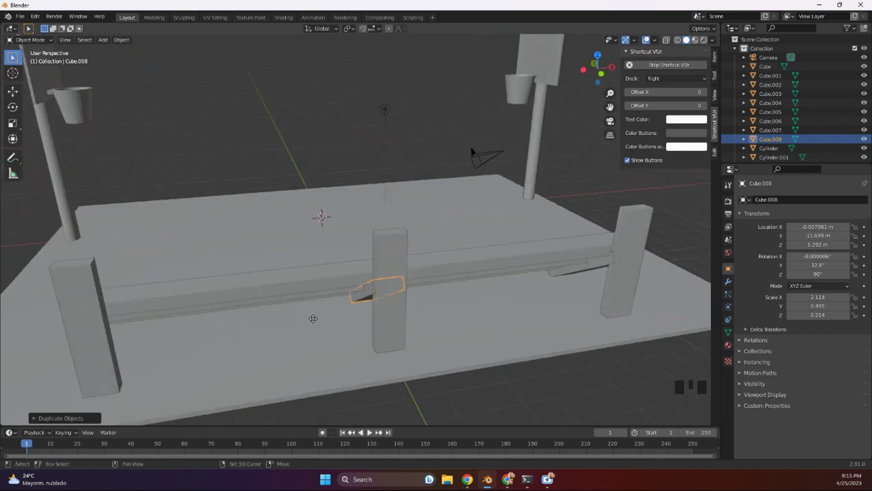
# Copy the brace to the left-end post at X −8.86 as Cube.009, then select the top bench plank.
pyautogui.press('shift+d')
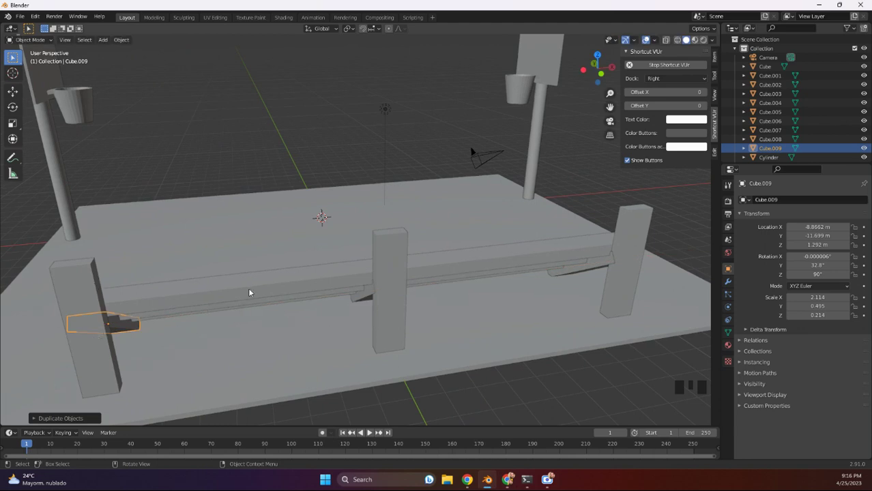
pyautogui.click(250, 288)
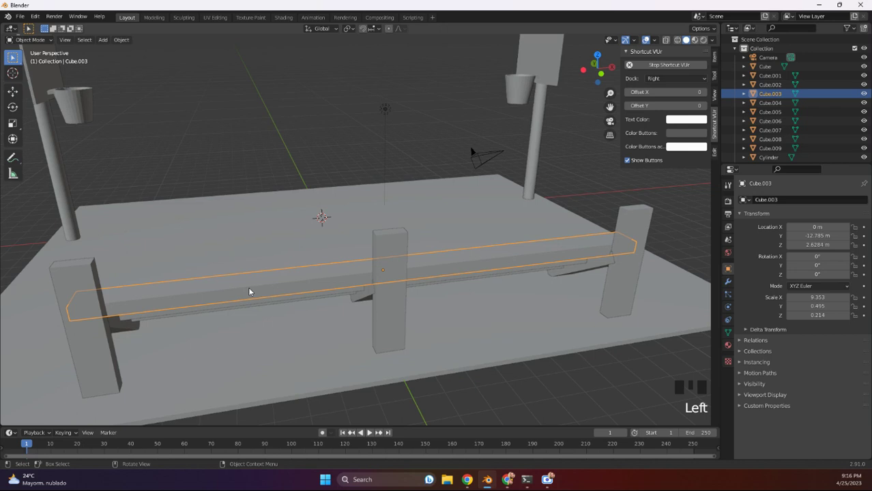
# Duplicate the top plank as Cube.010, stand it on edge at X 90° and raise it to Z 3.89 as a backrest.
pyautogui.press('shift+d')
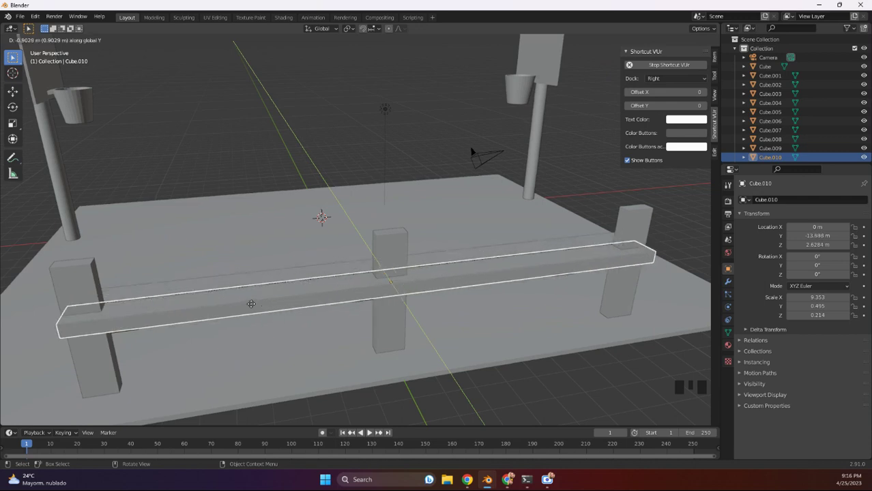
pyautogui.press('r')
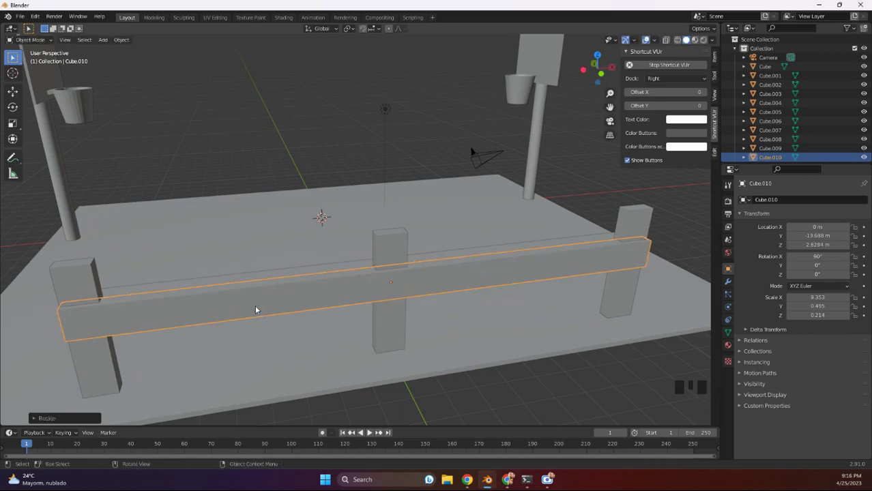
pyautogui.press('g')
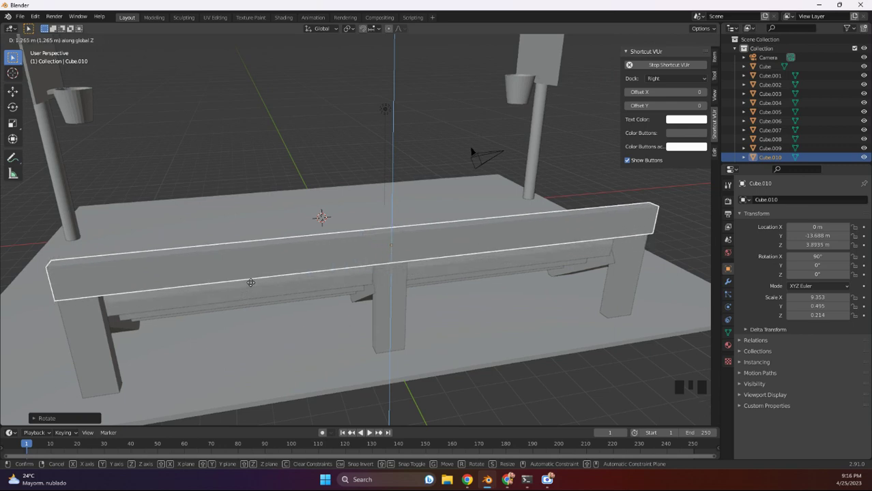
pyautogui.moveTo(296, 324); pyautogui.dragTo(303, 309)
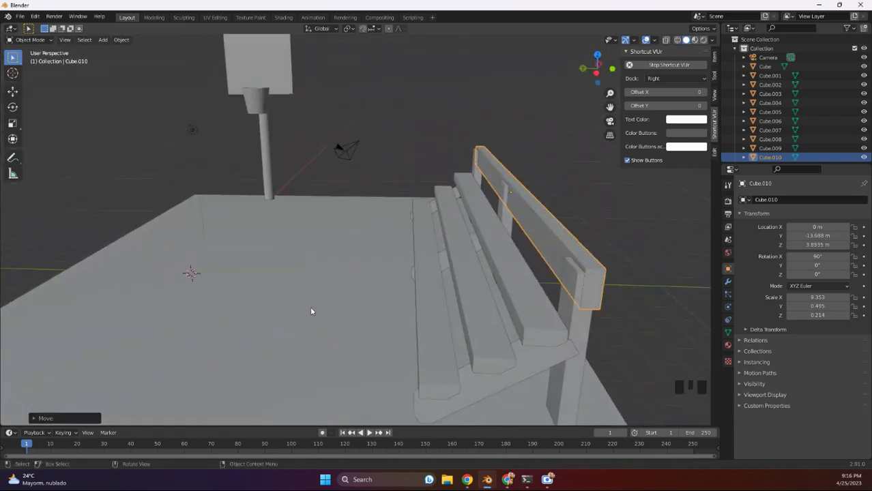
# Nudge the backrest rail to Y −13.53 atop the posts, then view the finished court from the front.
pyautogui.press('g')
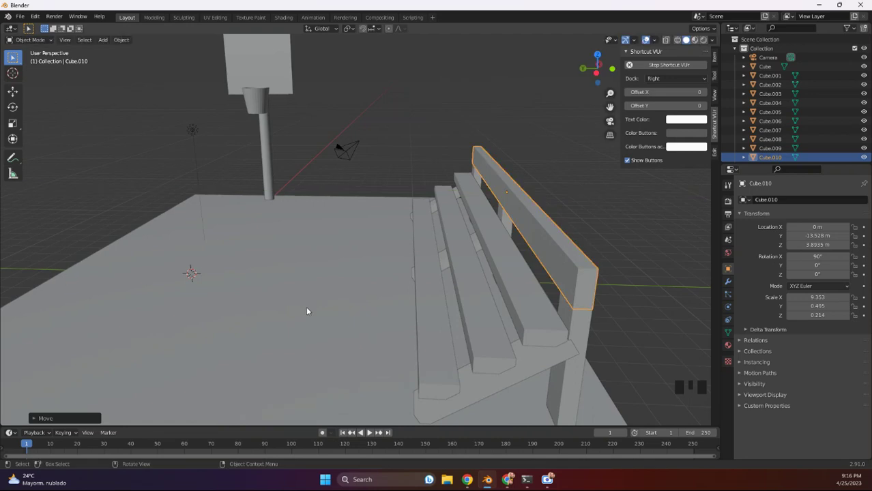
pyautogui.moveTo(405, 361); pyautogui.dragTo(347, 327)
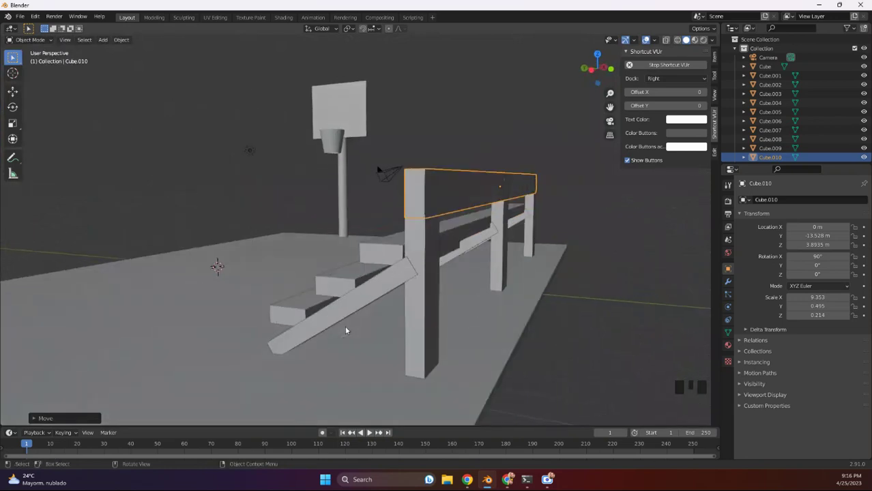
pyautogui.scroll(-3)
pyautogui.moveTo(265, 285); pyautogui.dragTo(402, 297)
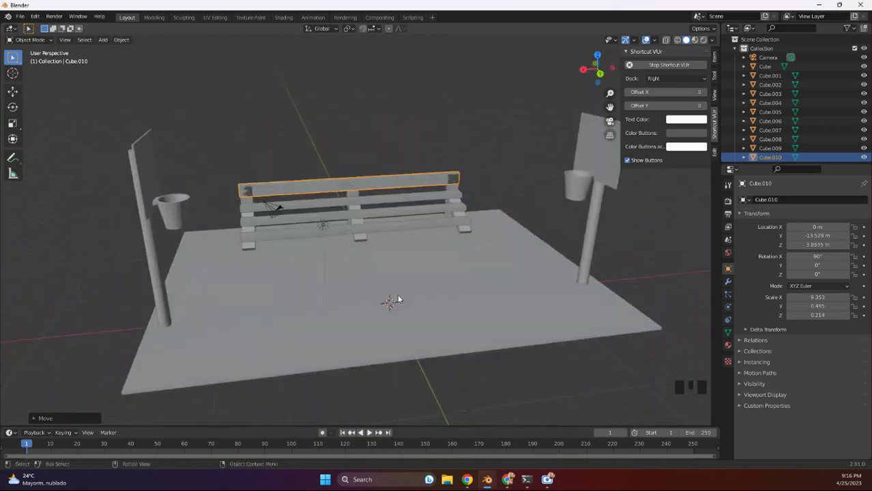
pyautogui.moveTo(386, 298); pyautogui.dragTo(385, 298)
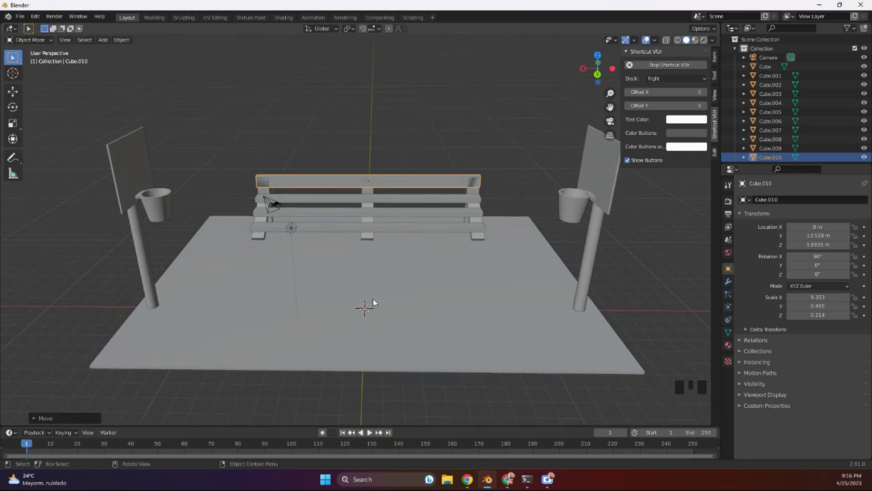